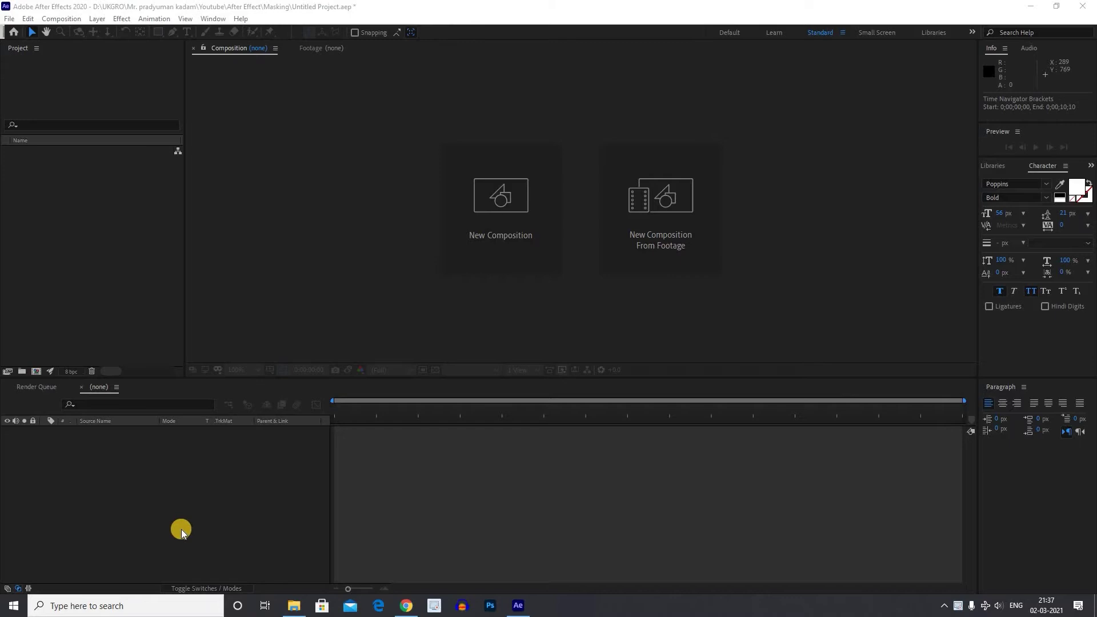
Create Comp 1 from the HDTV 1080 29.97 preset and import the butterfly JPG.
left_click(514, 448)
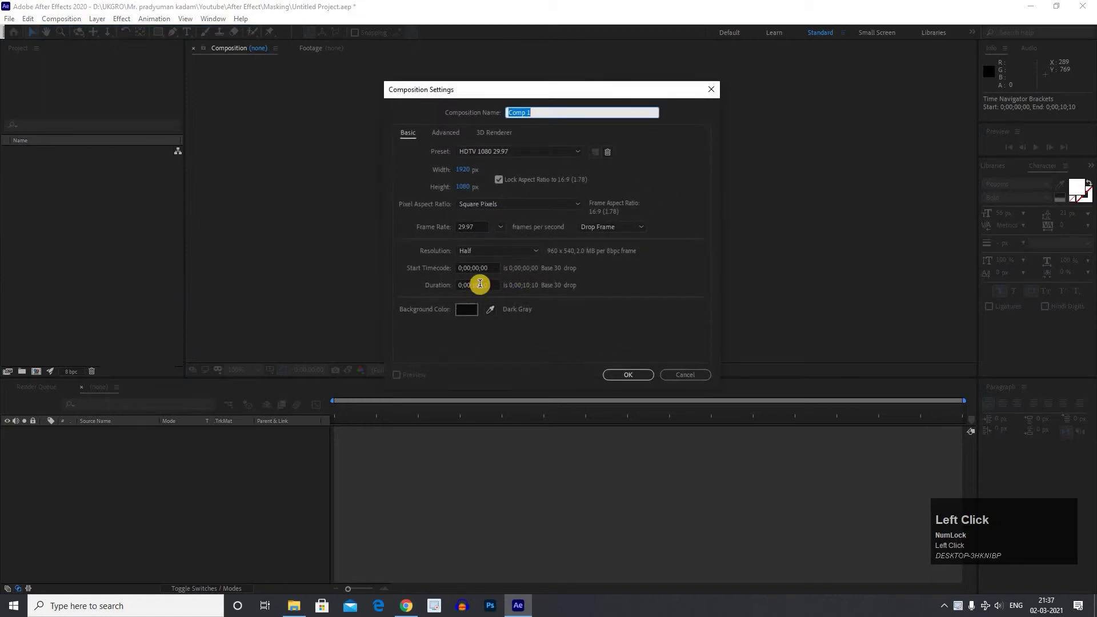
left_click(611, 377)
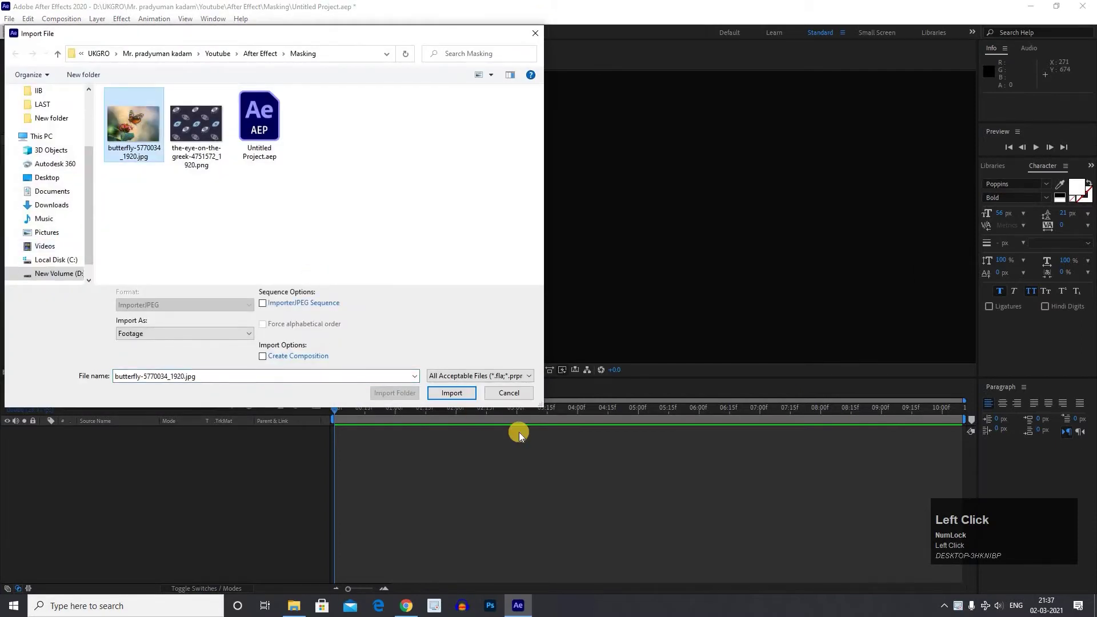
left_click(105, 493)
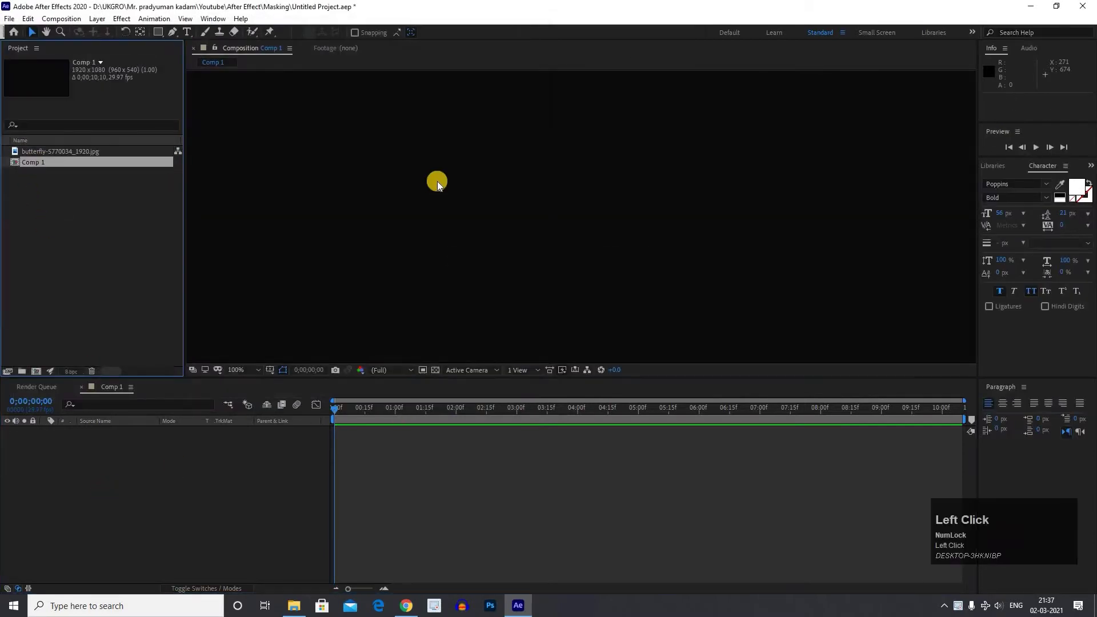
Add the butterfly photo as a layer in Comp 1 and reframe the viewer around it.
scroll("down", 3)
key("space")
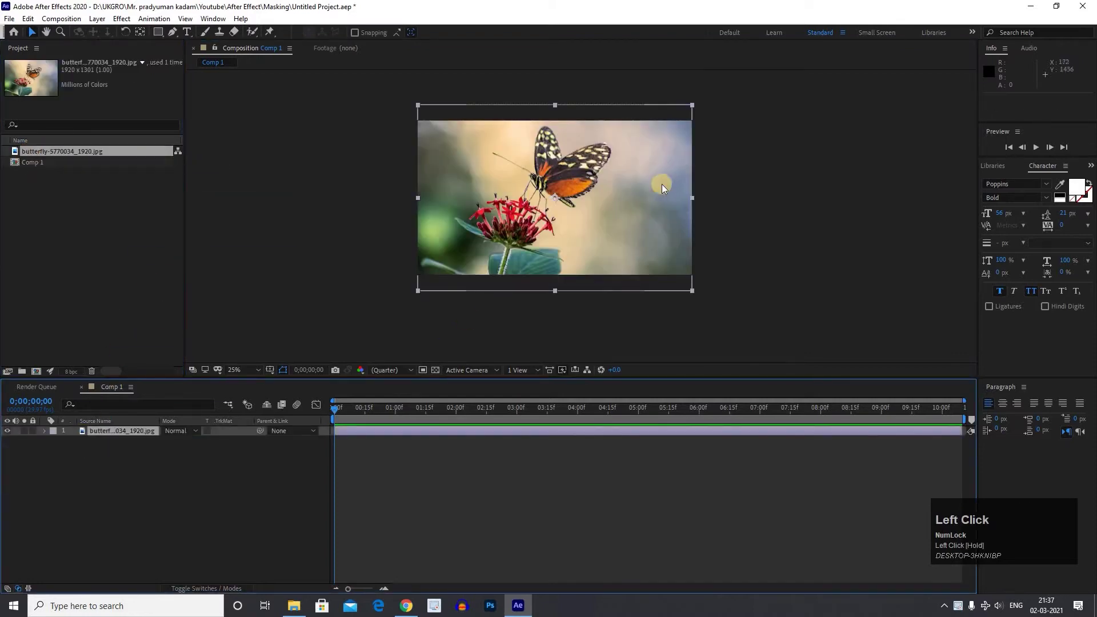
scroll("up", 3)
scroll("down", 3)
key("space")
left_click_drag(600, 197, 590, 182)
left_click(591, 182)
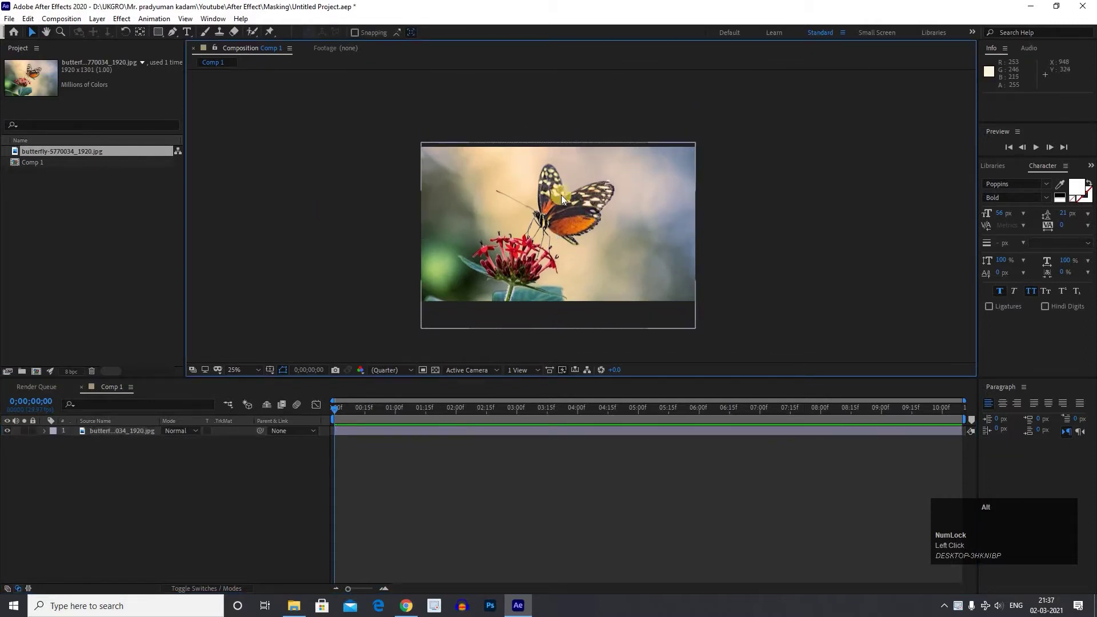
key("space")
left_click(578, 189)
key("space")
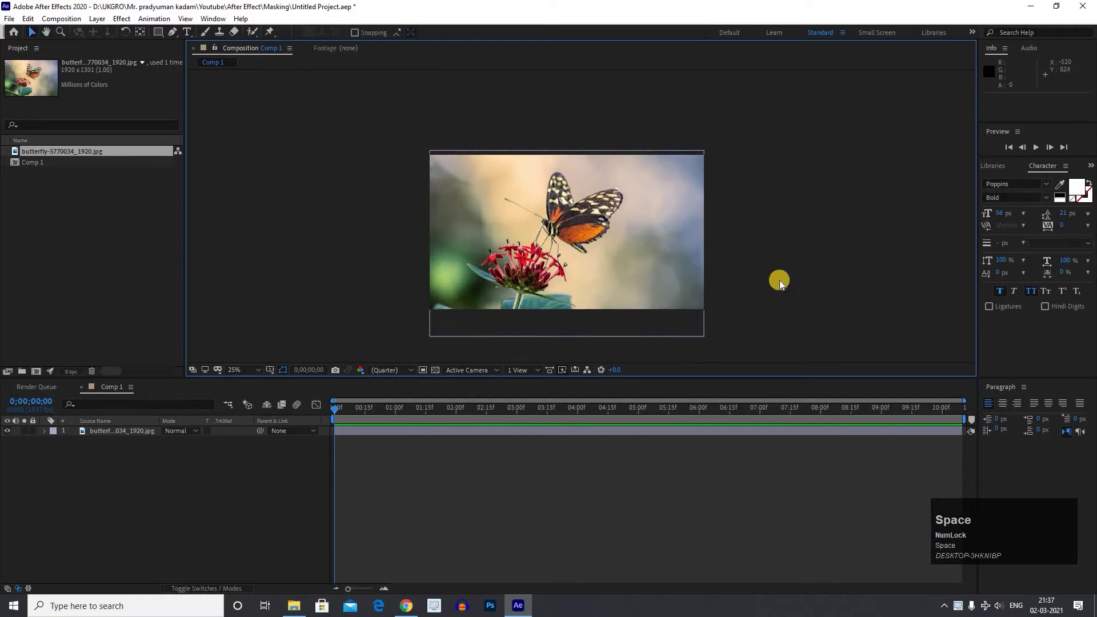
Select the butterfly layer and nudge it to a new position in the frame.
left_click(112, 435)
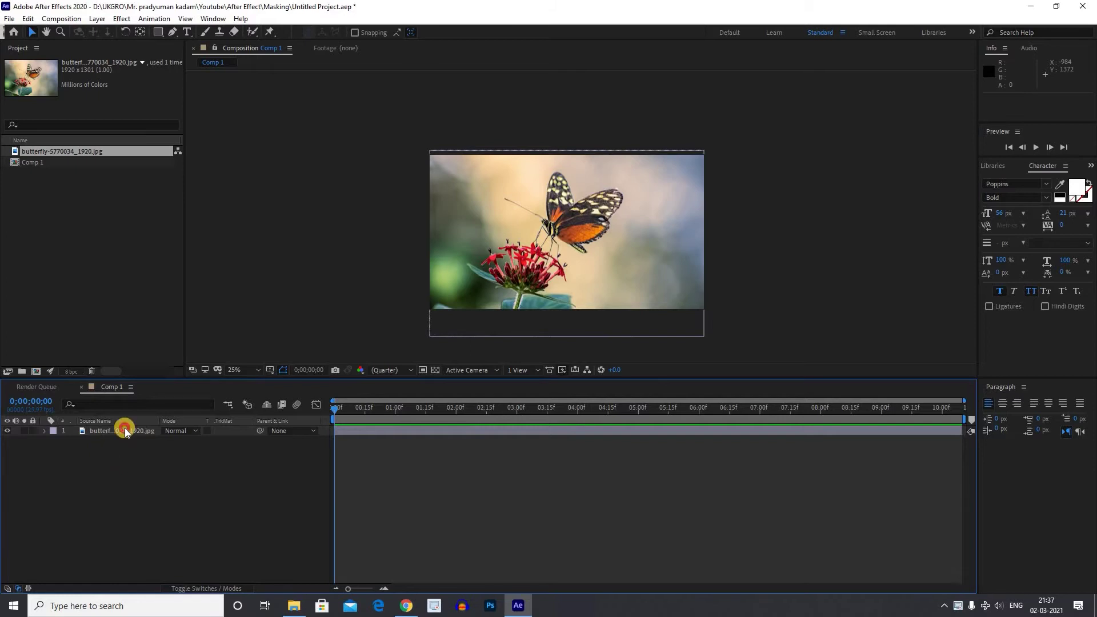
left_click_drag(129, 432, 121, 433)
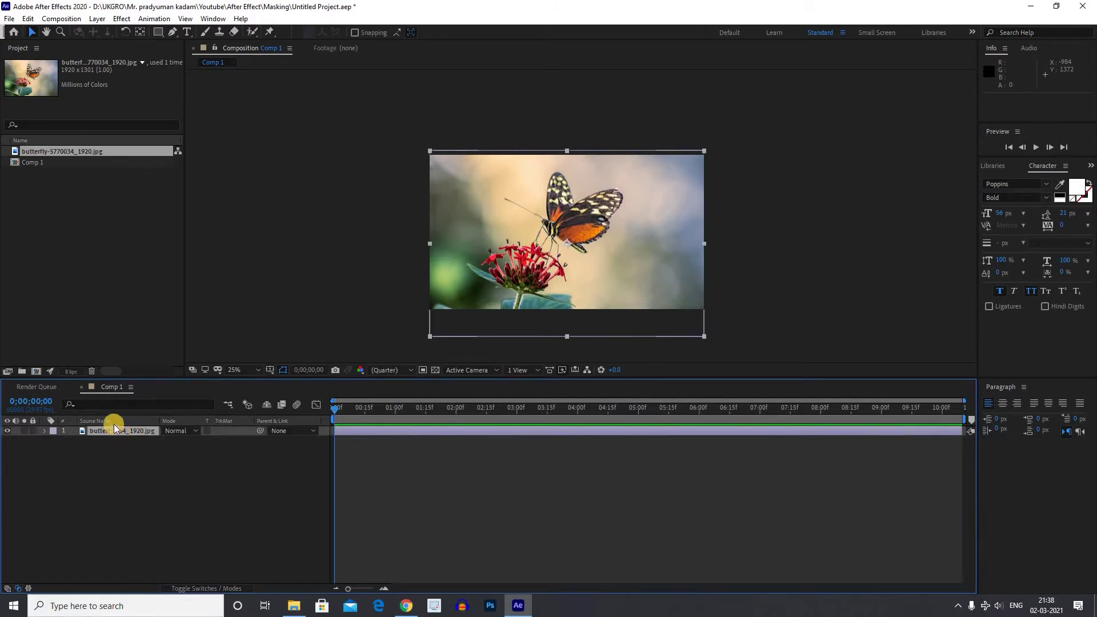
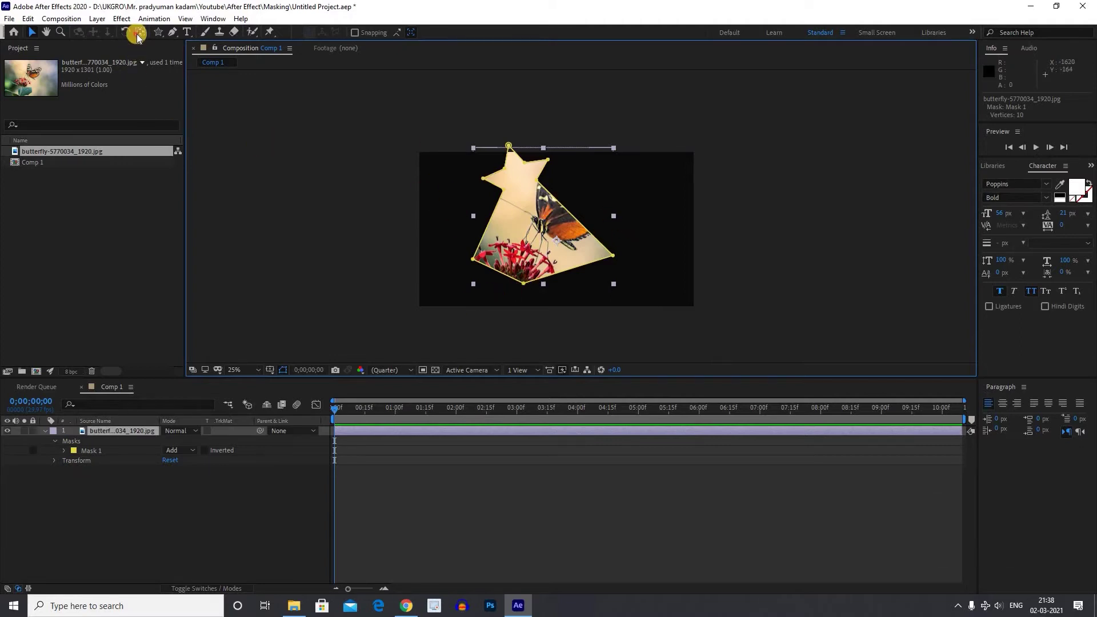
Remove the star mask and select the stray Shape Layer 1 above the butterfly.
left_click(139, 40)
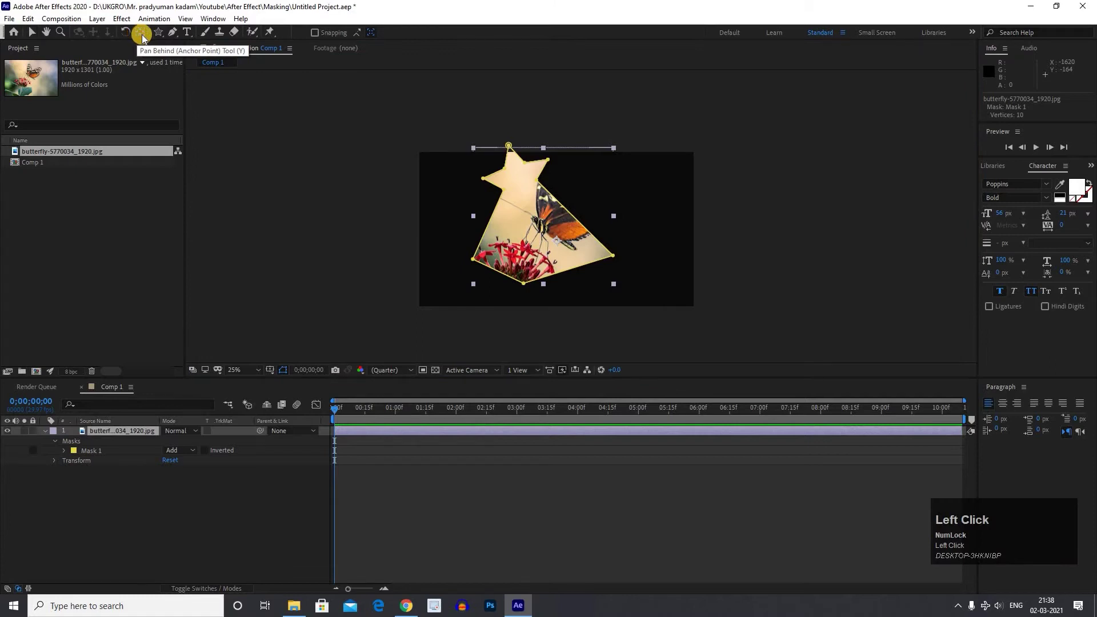
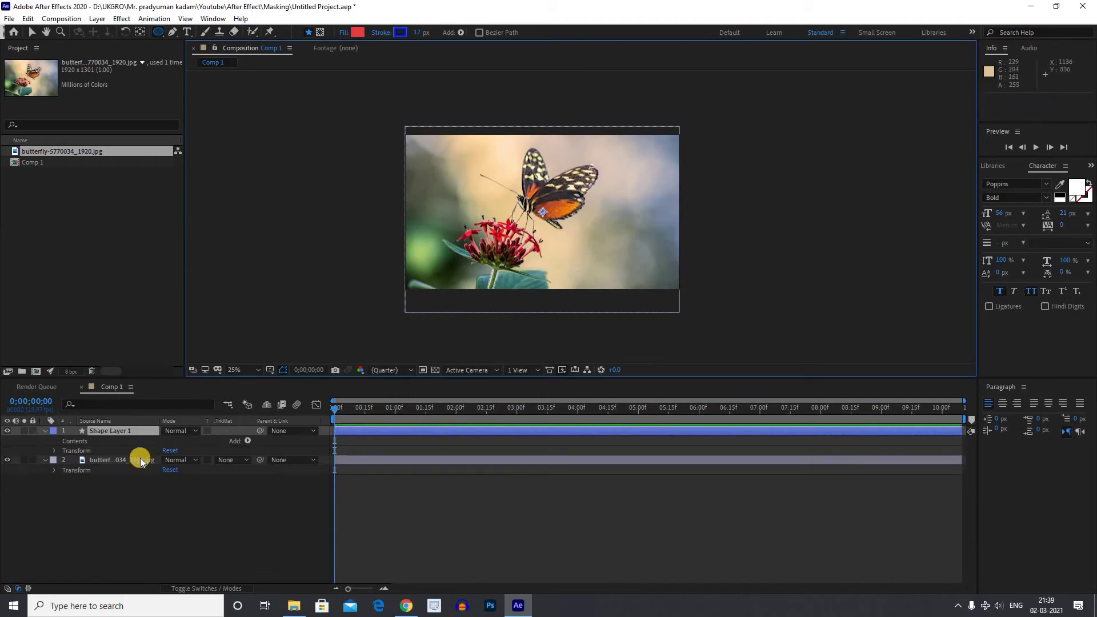
left_click(119, 437)
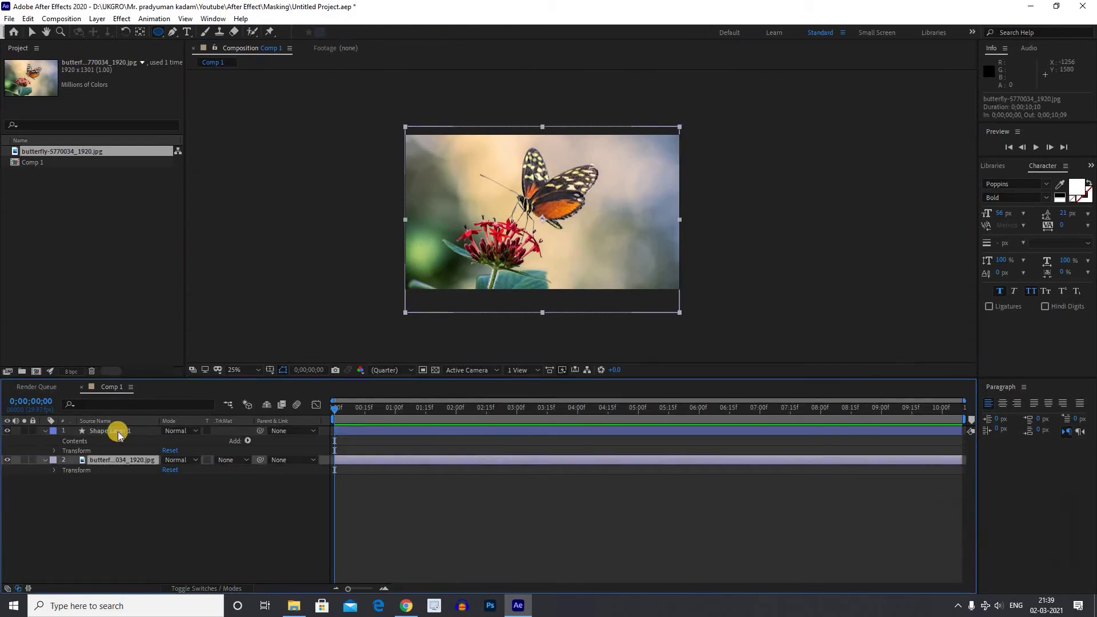
left_click(118, 436)
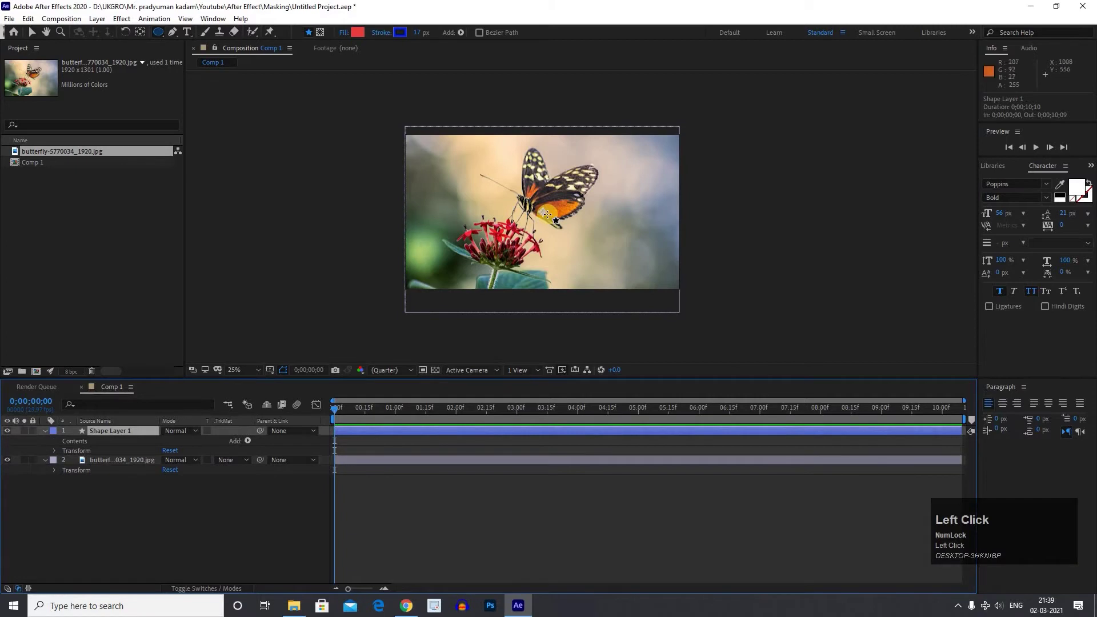
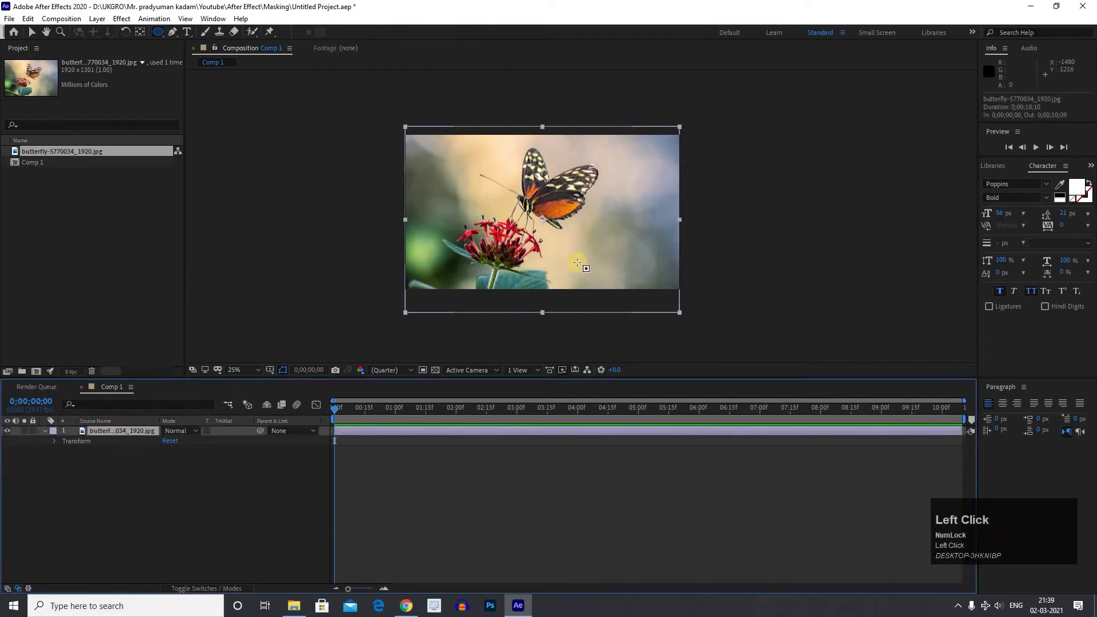
Draw a circular Mask 1 on the butterfly layer with the Ellipse Tool.
scroll("up", 3)
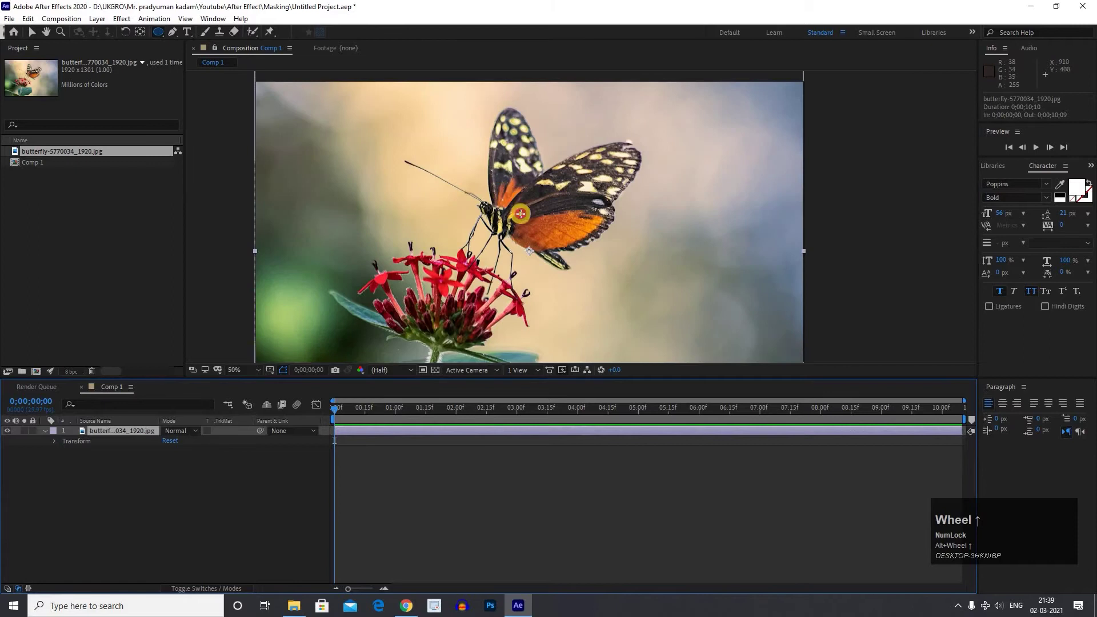
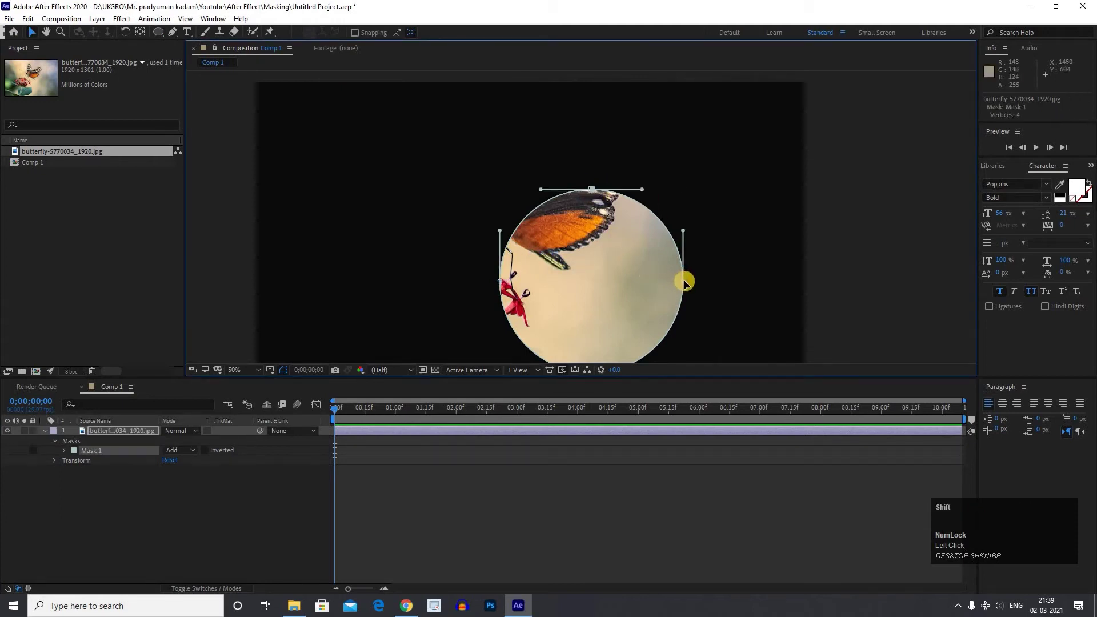
scroll("down", 3)
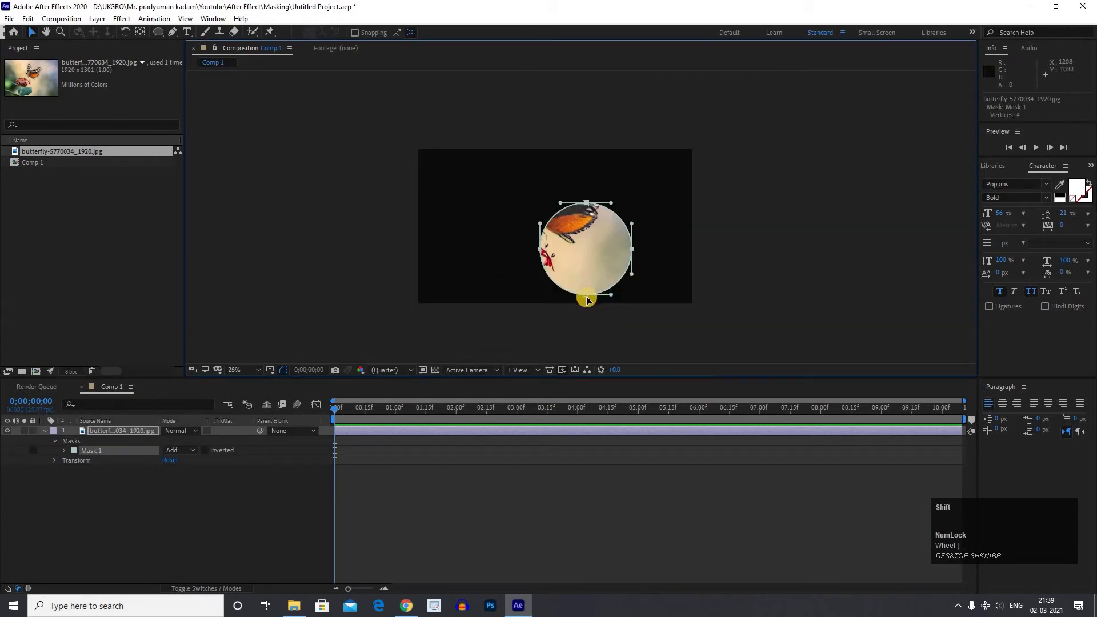
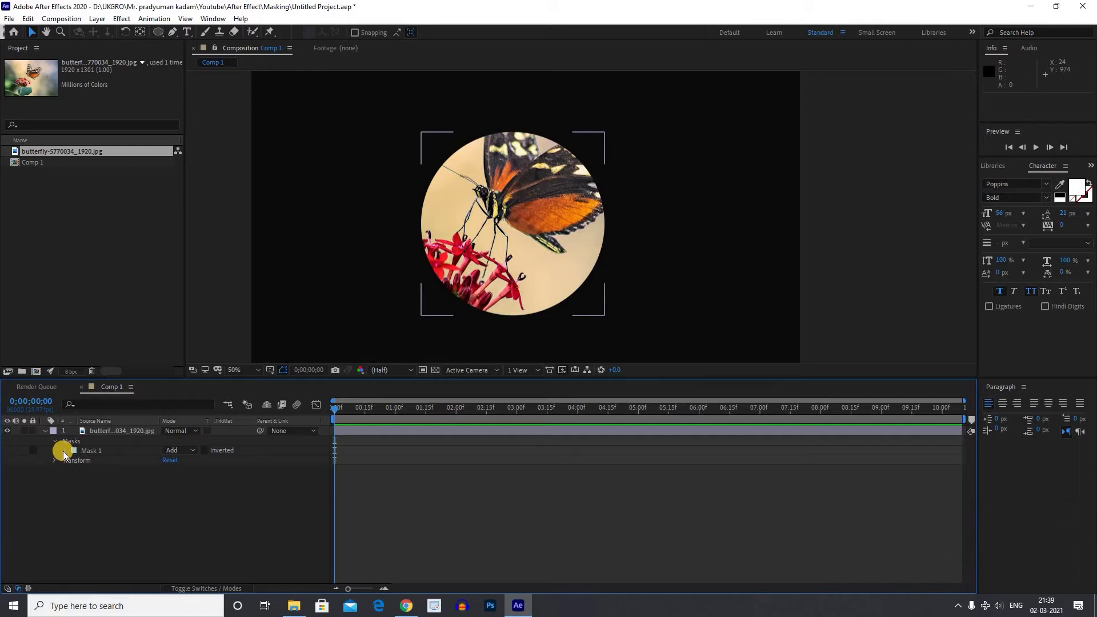
Reveal Mask 1's Path, Feather, Opacity and Expansion properties in the timeline.
left_click(65, 455)
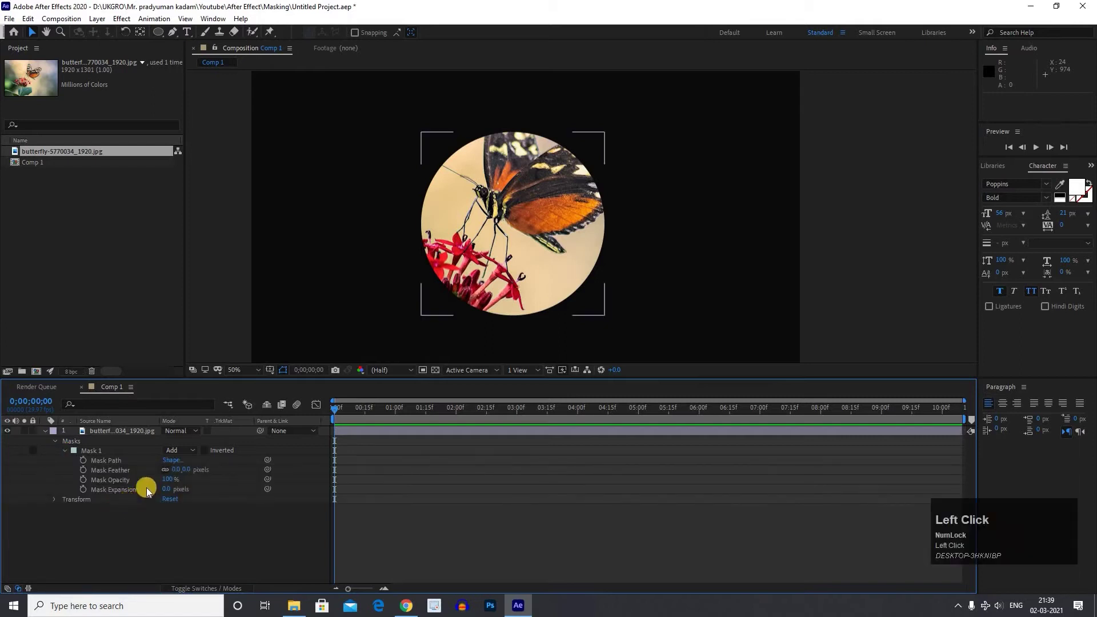
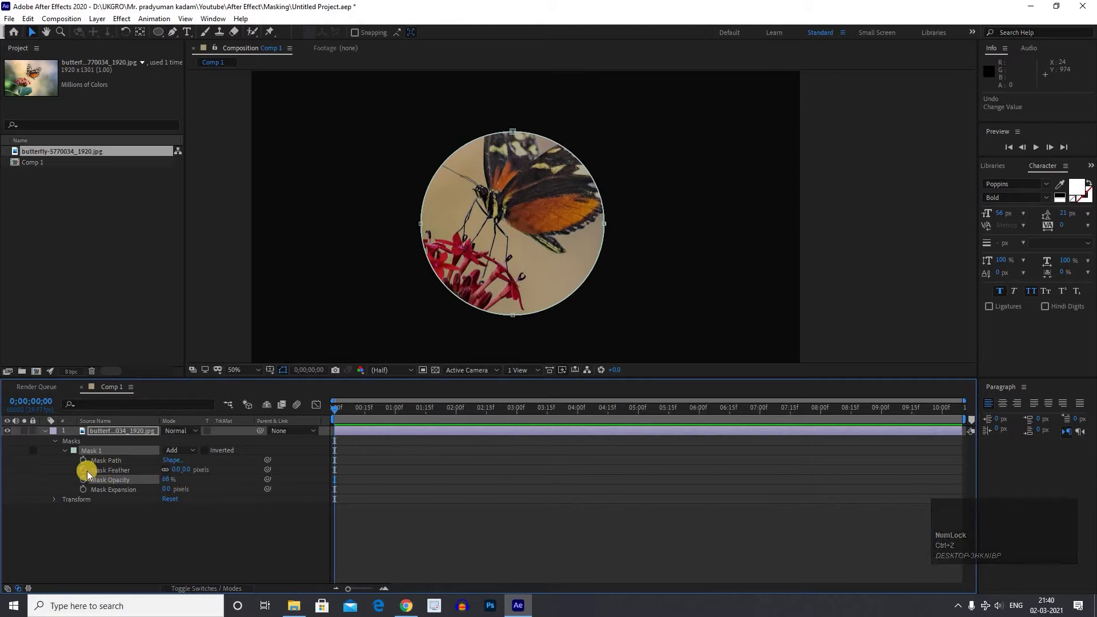
Keyframe Mask Feather from 0 to about 557 px between 0 s and 2 s.
left_click_drag(403, 414, 458, 418)
scroll("down", 3)
left_click_drag(453, 416, 434, 458)
key("n")
Preview the feather animation from the start of the timeline.
left_click(226, 413)
key("space")
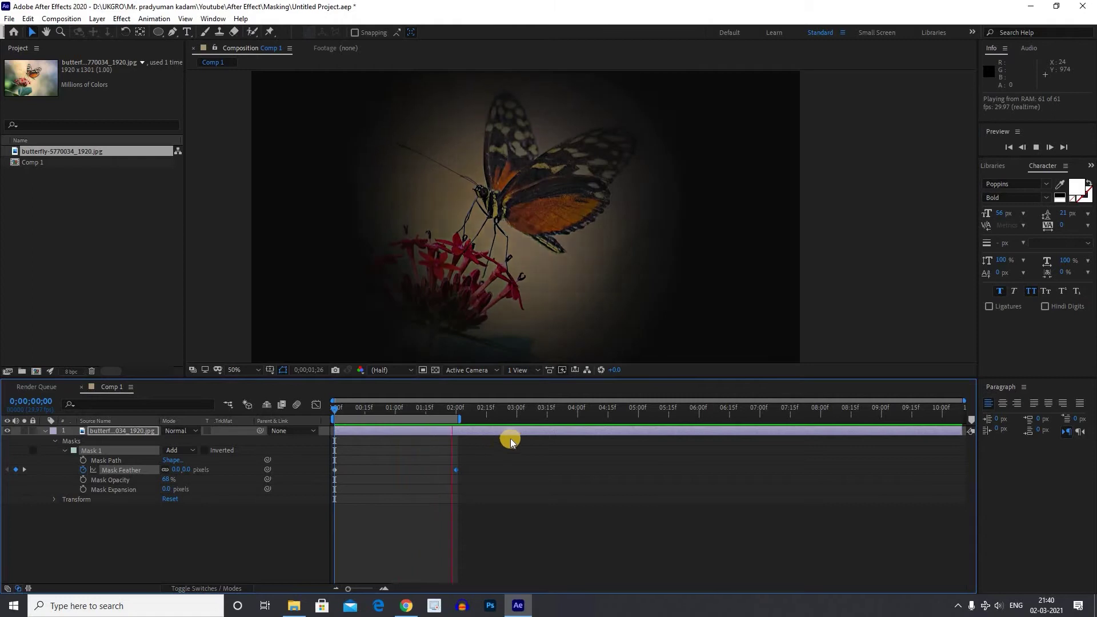
key("space")
scroll("down", 3)
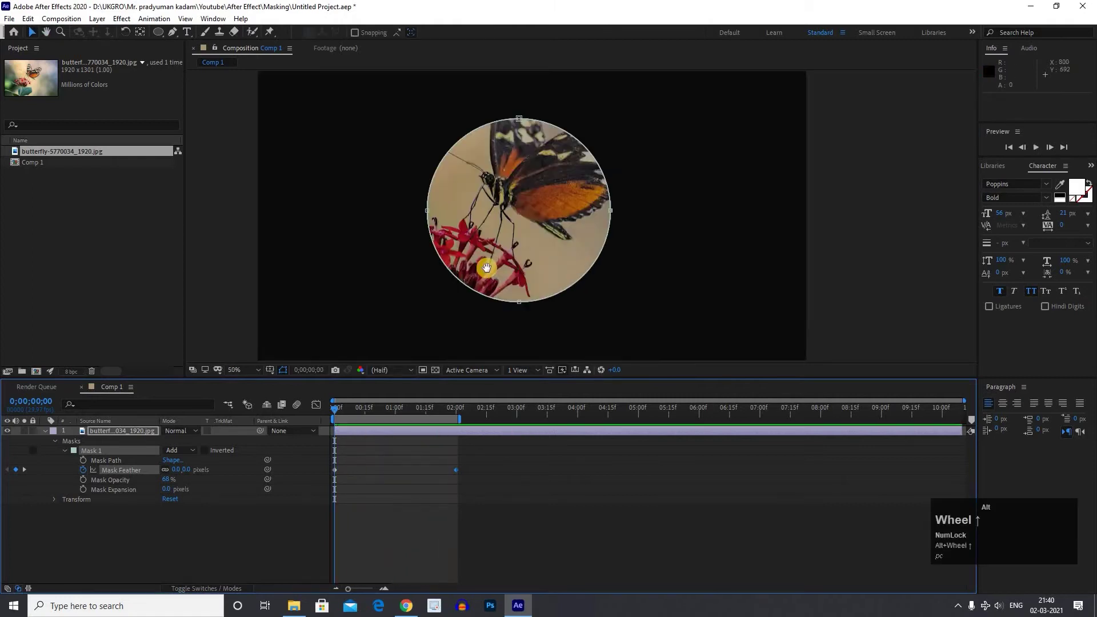
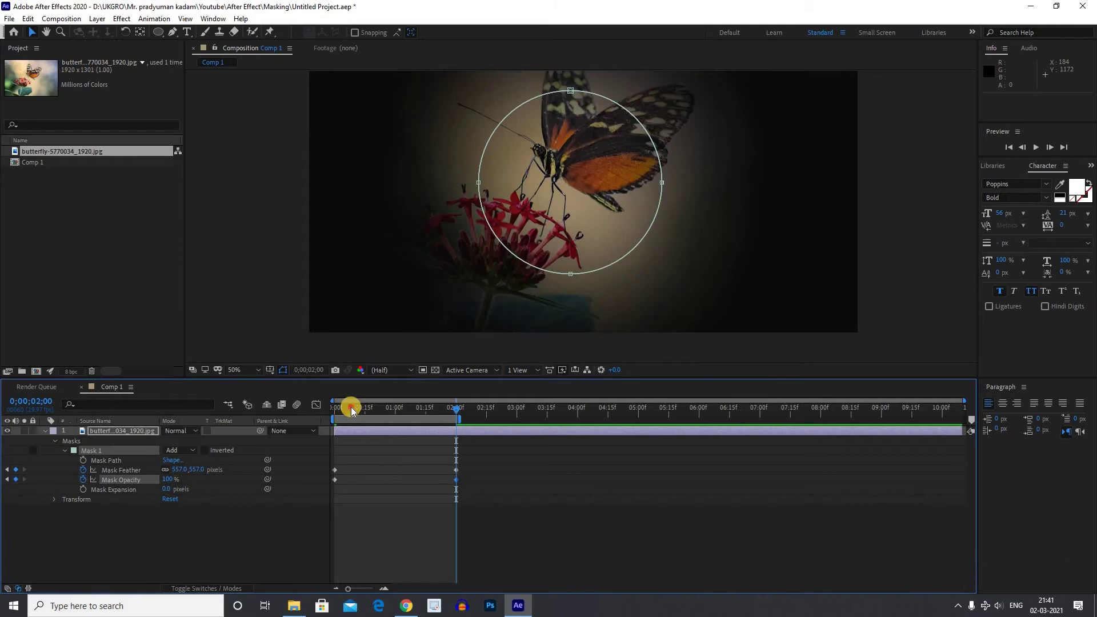
Play back the mask animation from the start to check the feather ramp.
left_click(262, 417)
key("space")
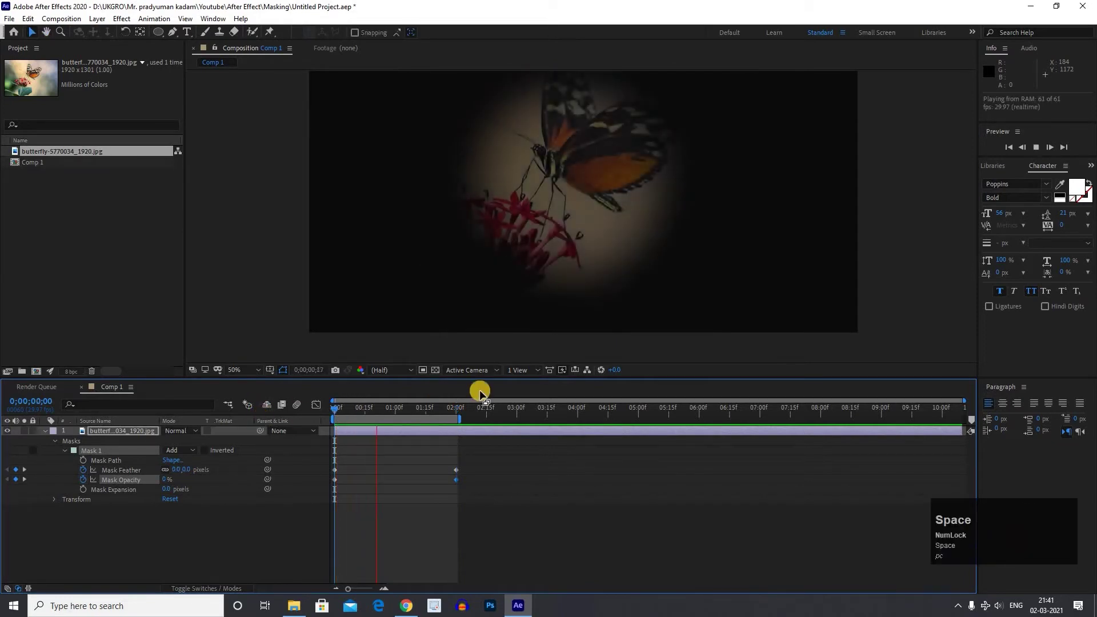
key("space")
scroll("down", 3)
Preview the butterfly's soft fade-in with Mask Opacity rising to nearly 100%.
left_click(271, 412)
key("space")
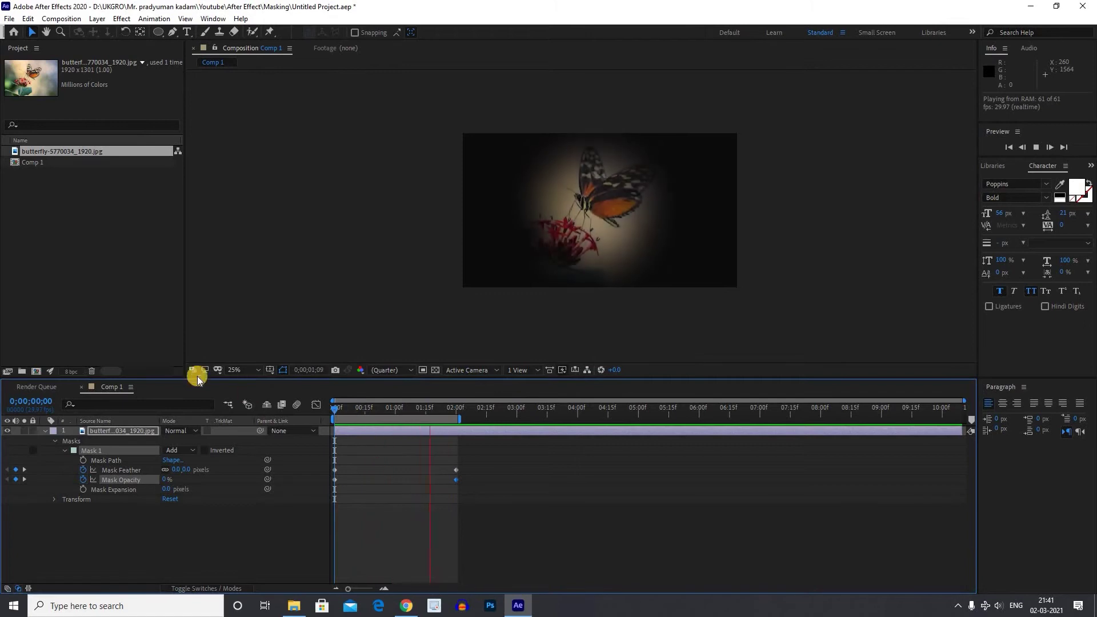
key("space")
scroll("up", 3)
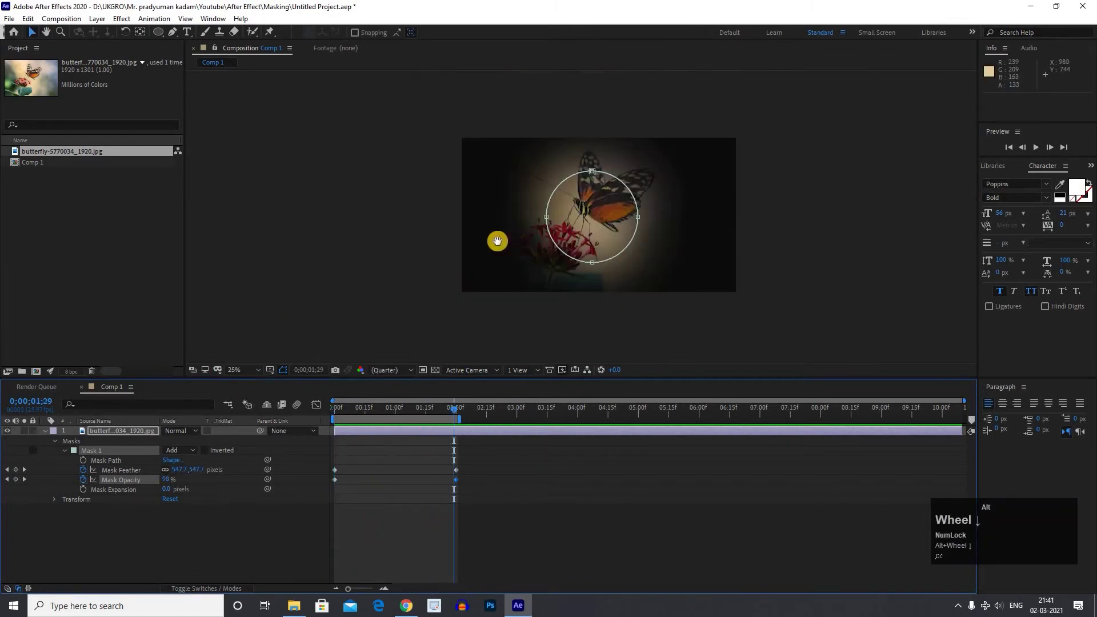
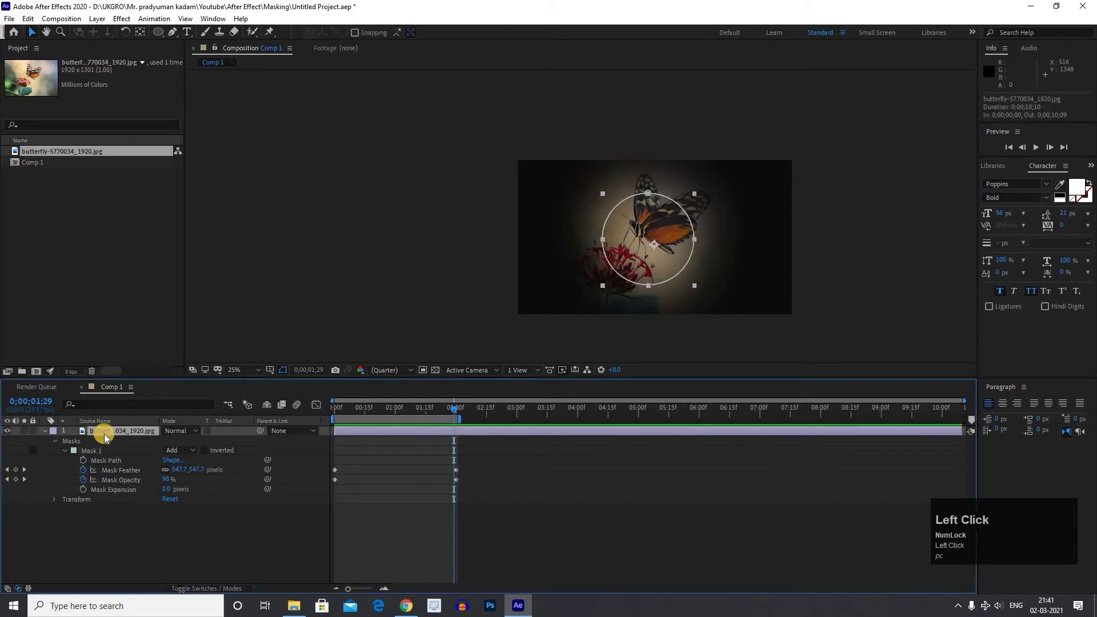
Drop the eye-pattern PNG into the viewer as the only layer of Comp 1.
left_click_drag(67, 250, 671, 257)
scroll("up", 3)
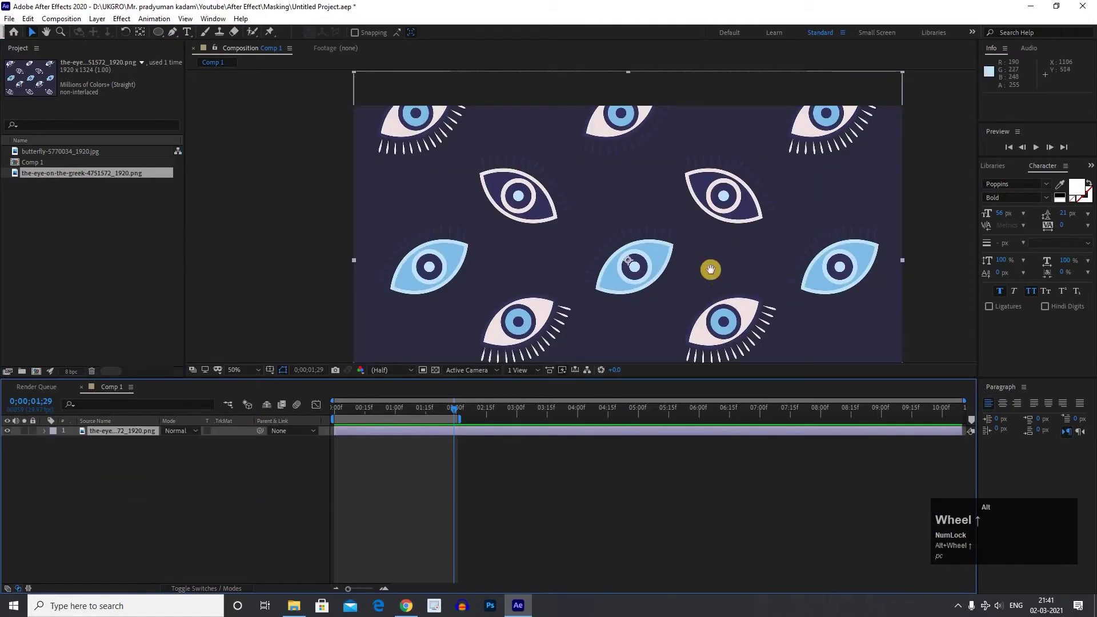
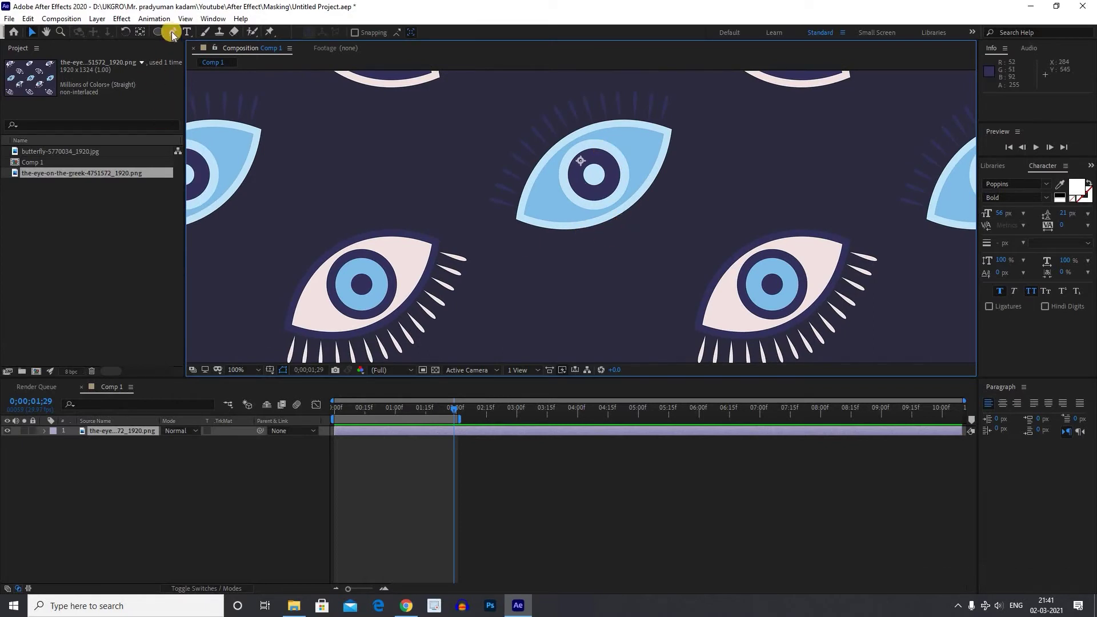
Start a Pen-tool Mask 1 at the blue eye's left corner.
left_click(173, 38)
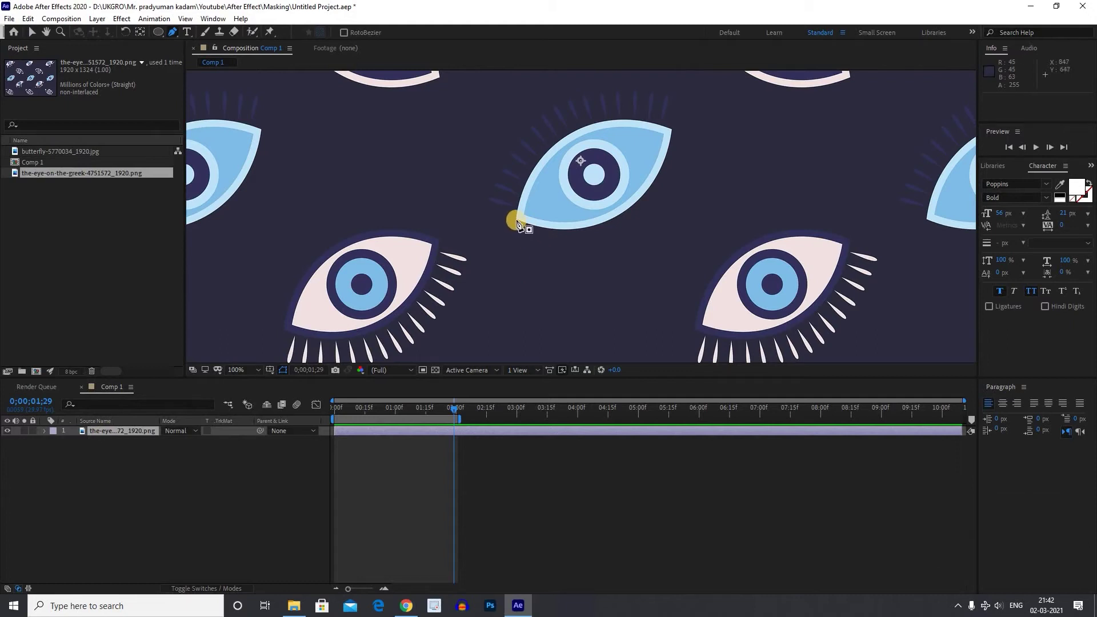
left_click(612, 256)
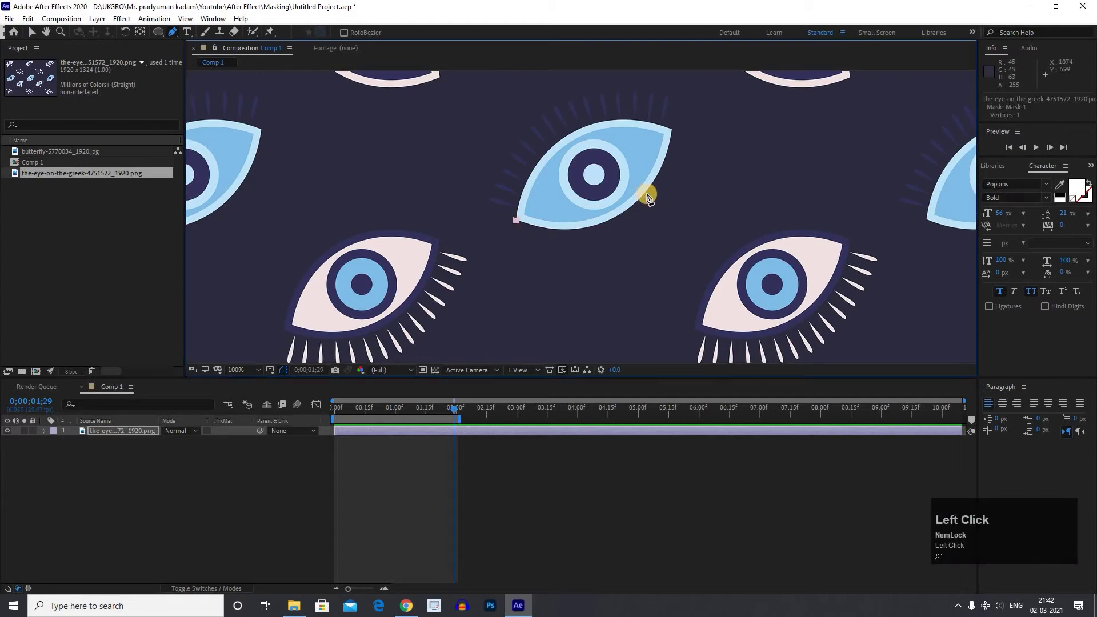
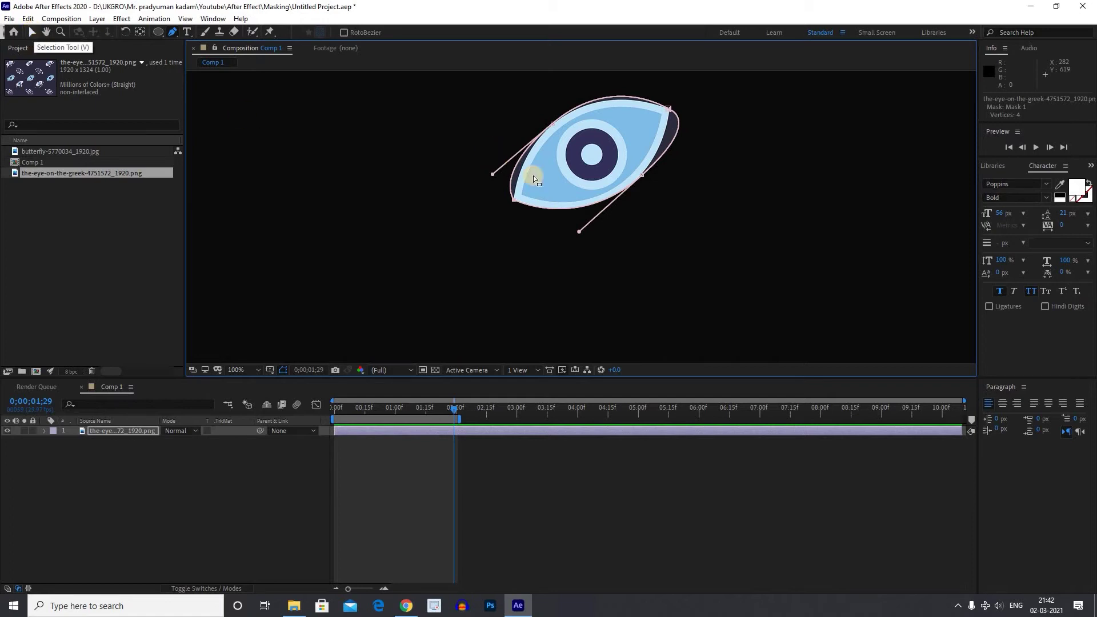
Zoom on the blue eye and undo a stray vertex edit while refining Mask 1's curve.
key("alt+Num_Lock")
scroll("down", 3)
scroll("up", 3)
key("ctrl+z")
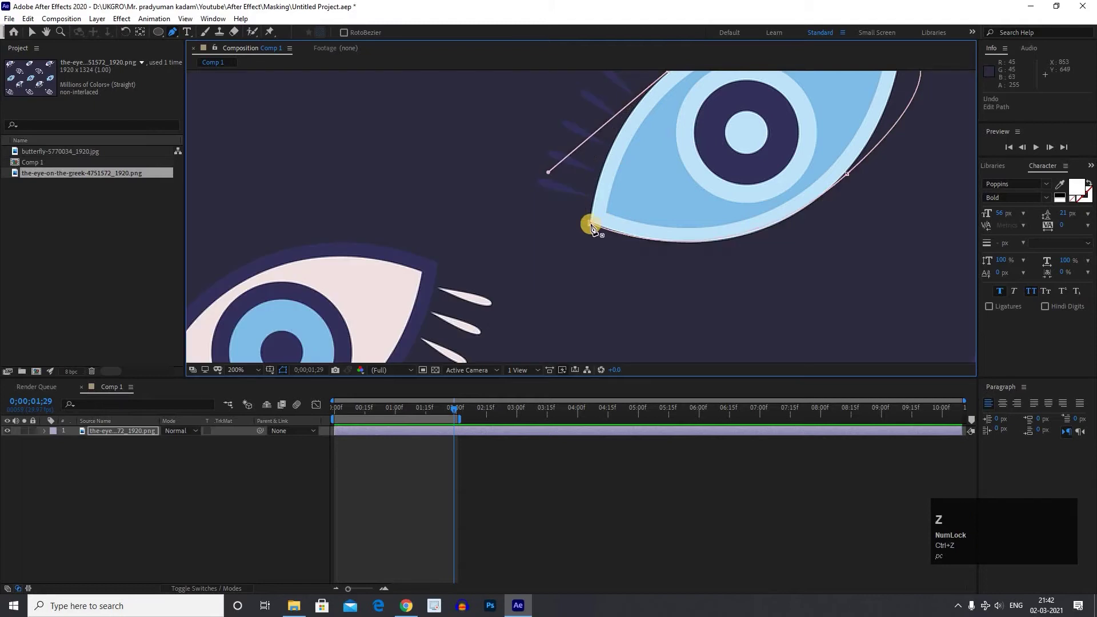
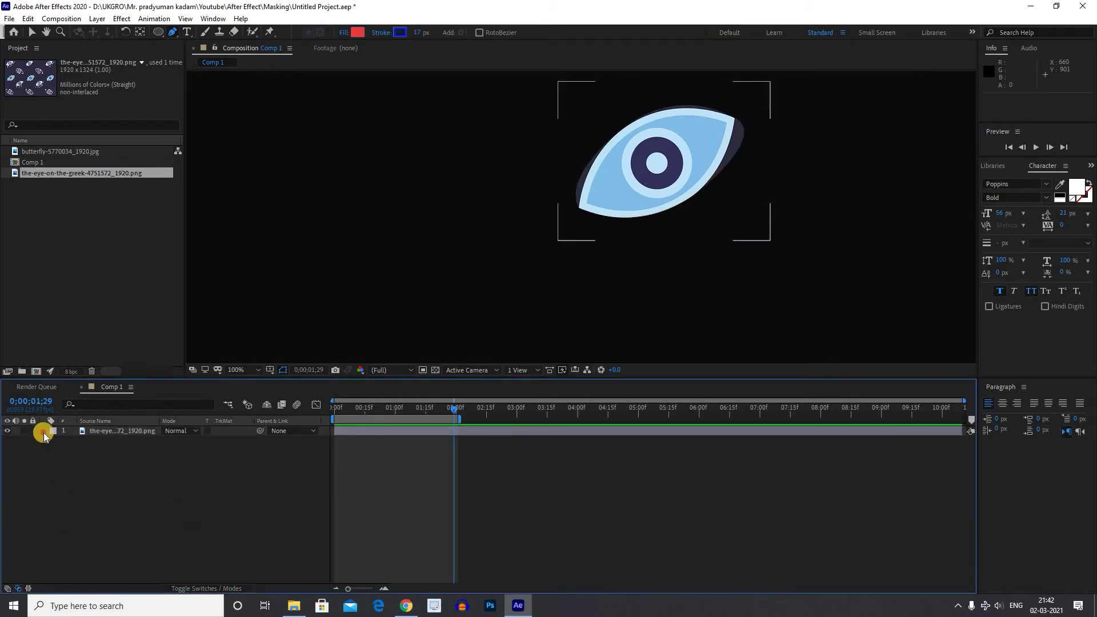
Reveal Mask 1's properties and feather the eye mask by 117 pixels.
left_click(45, 438)
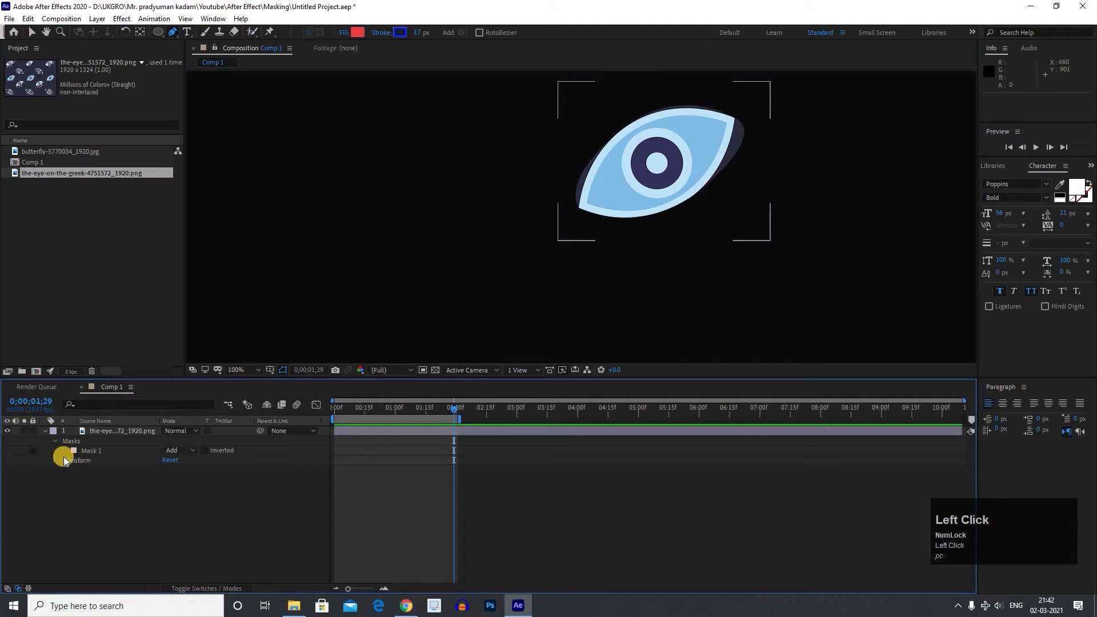
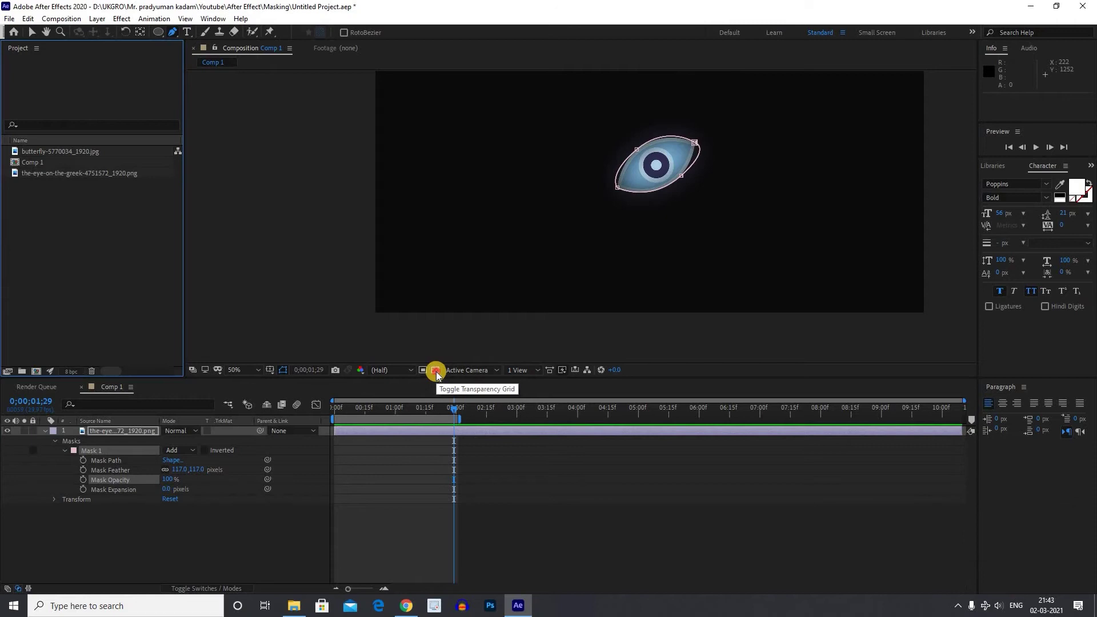
Show the transparency checkerboard behind the feathered eye, preview briefly, and return the playhead to 0.
left_click(439, 375)
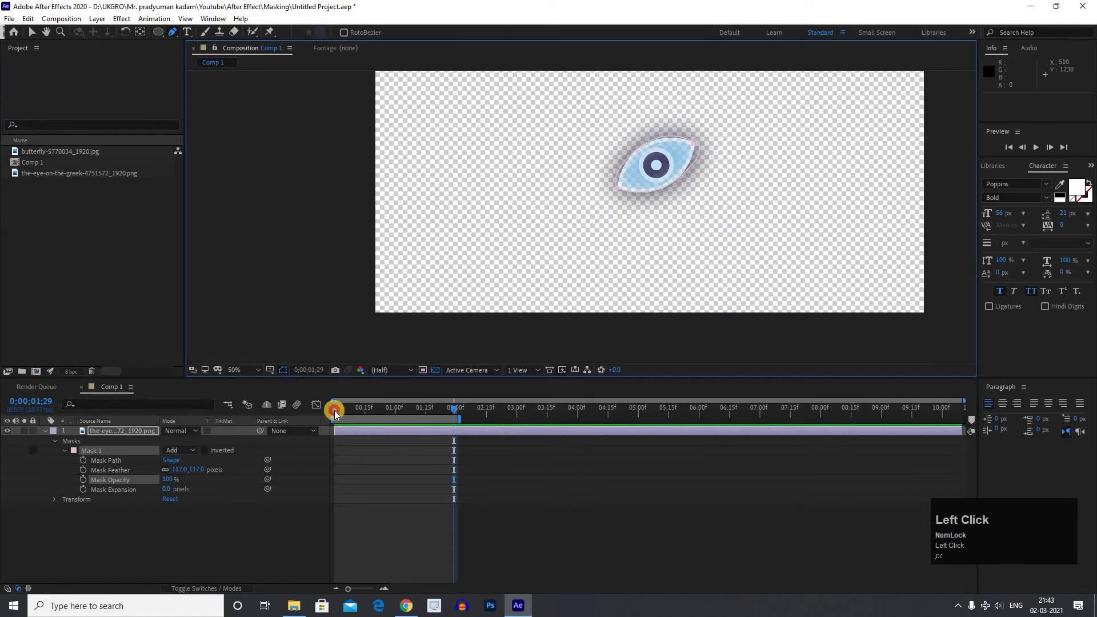
key("space")
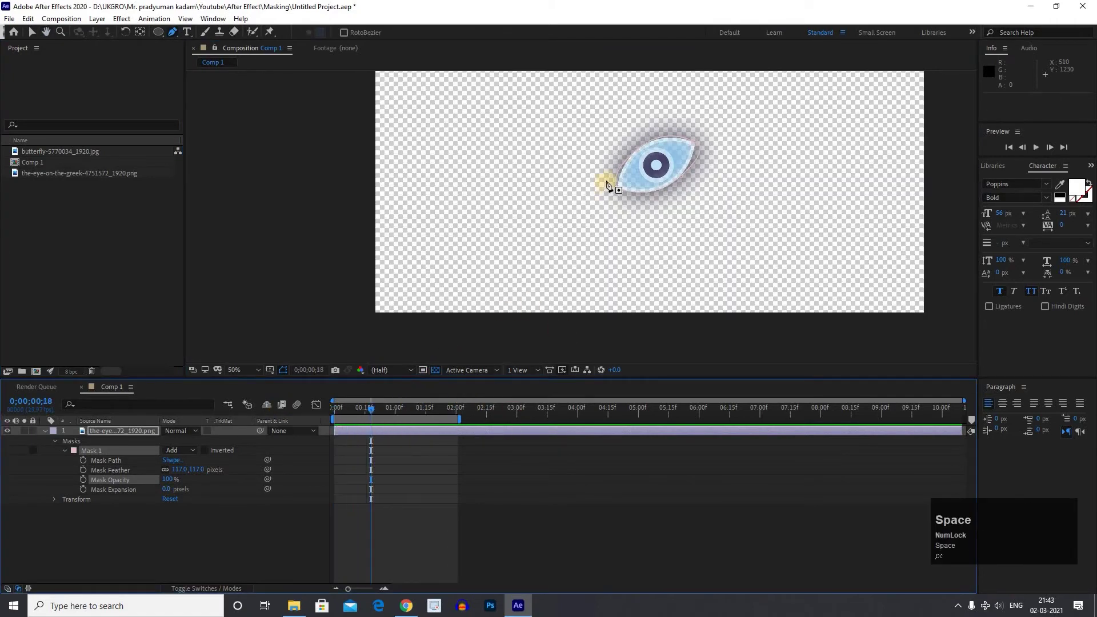
scroll("down", 3)
scroll("up", 3)
key("space")
left_click(409, 337)
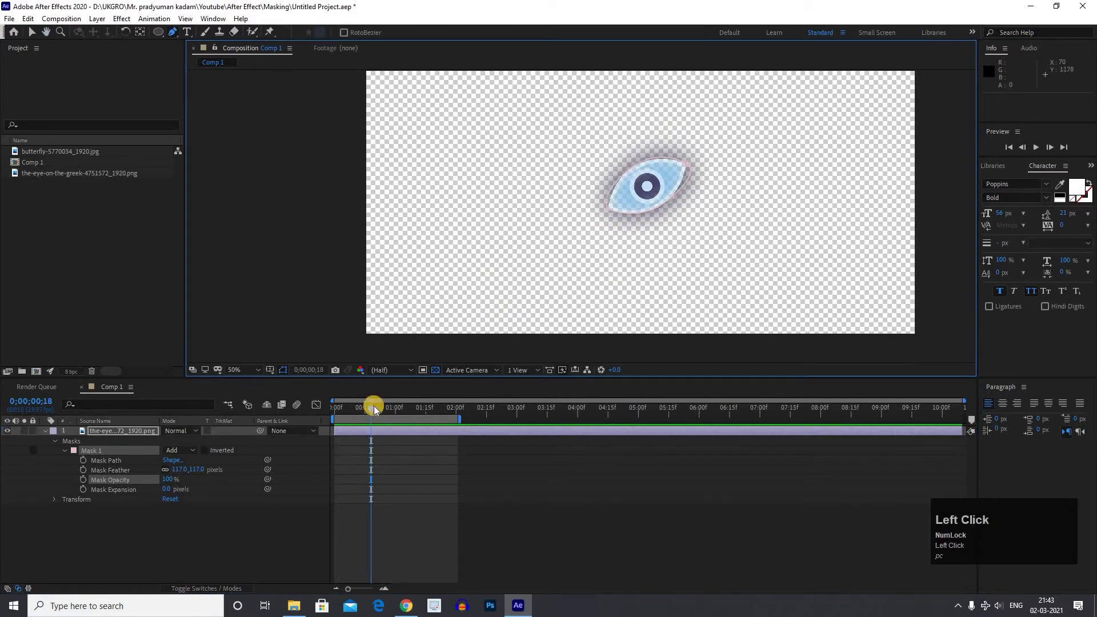
left_click_drag(305, 424, 115, 454)
Select the eye-pattern layer to replace its mask with two overlapping ellipse masks.
left_click(114, 454)
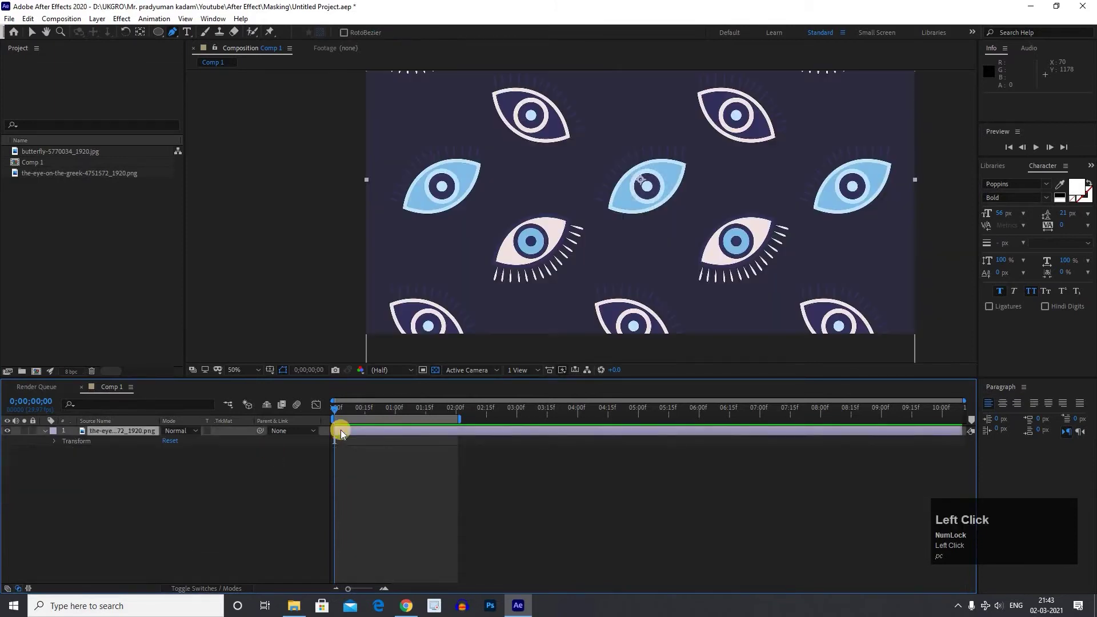
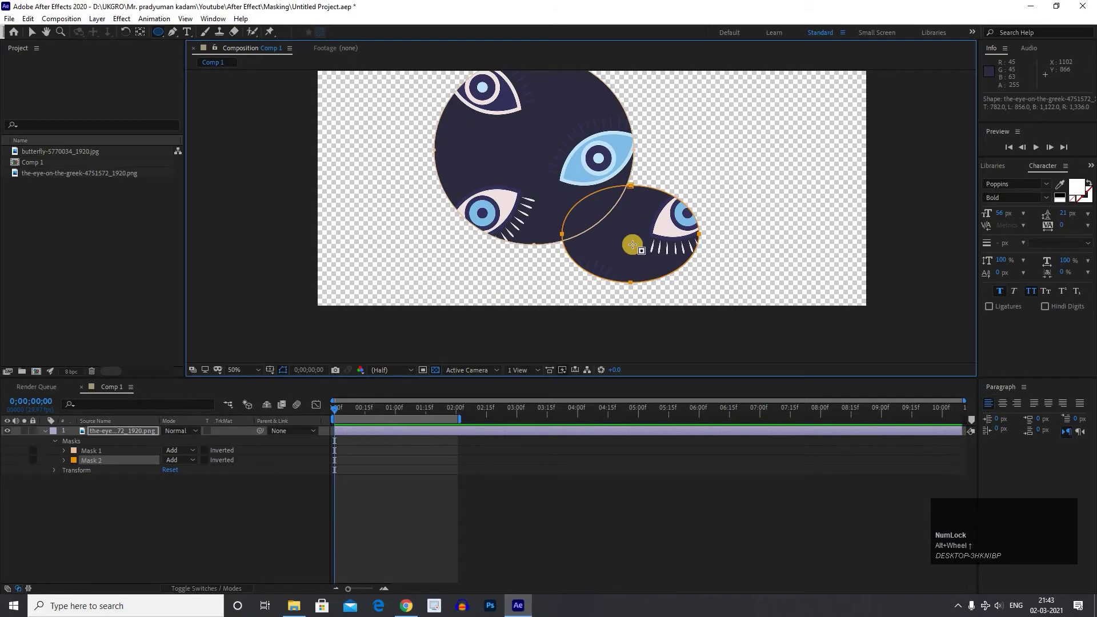
Try Mask 1's combine modes and leave it set to Difference.
left_click(183, 464)
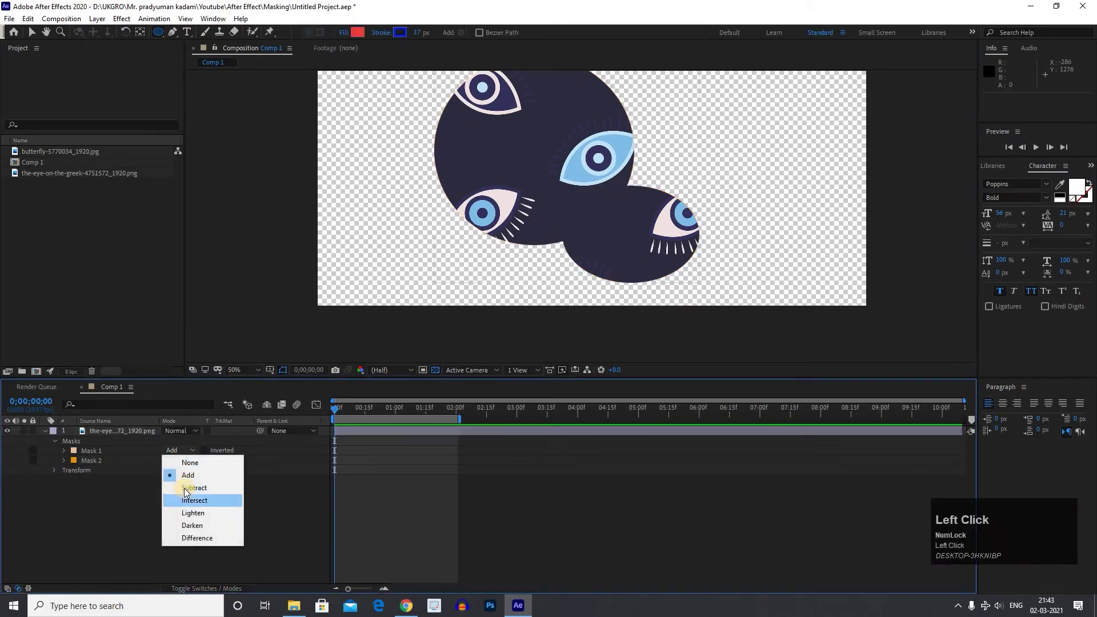
scroll("down", 3)
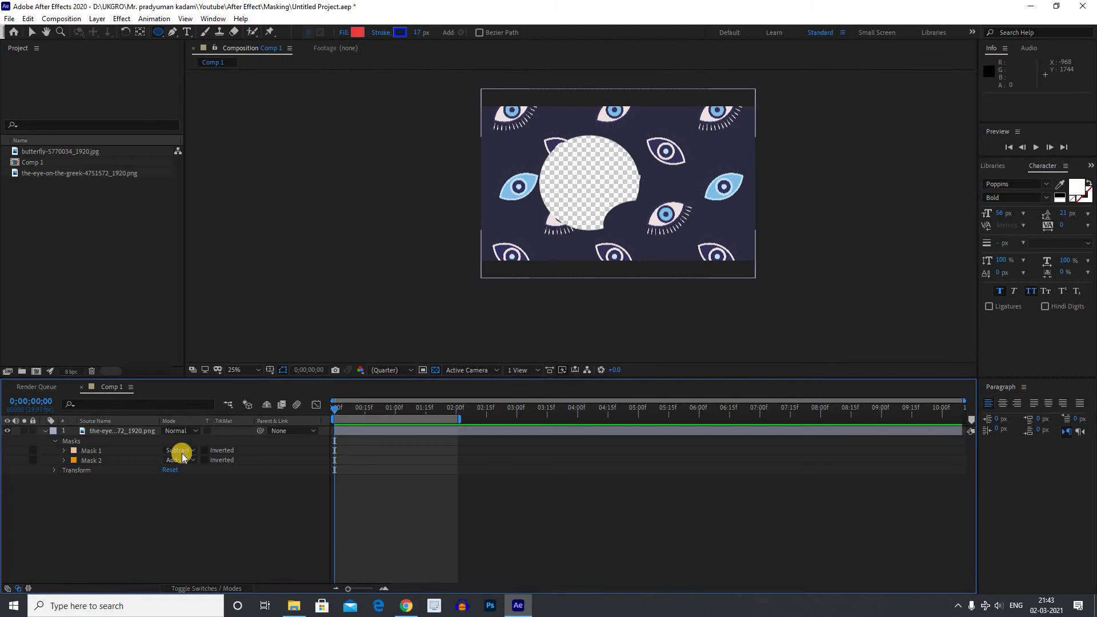
left_click(185, 514)
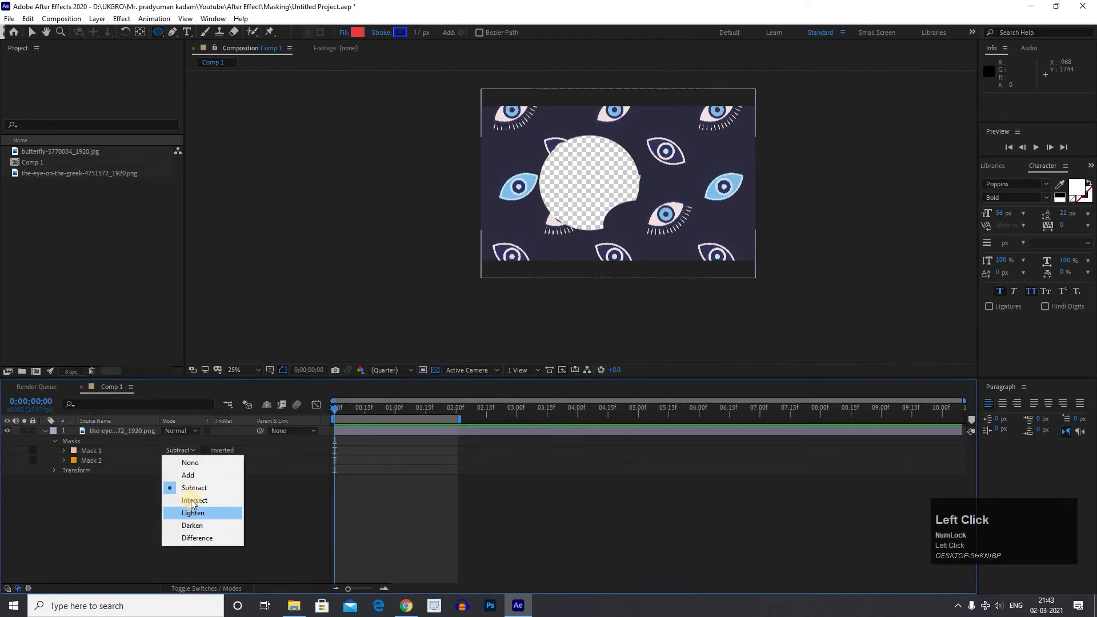
scroll("up", 3)
left_click(192, 529)
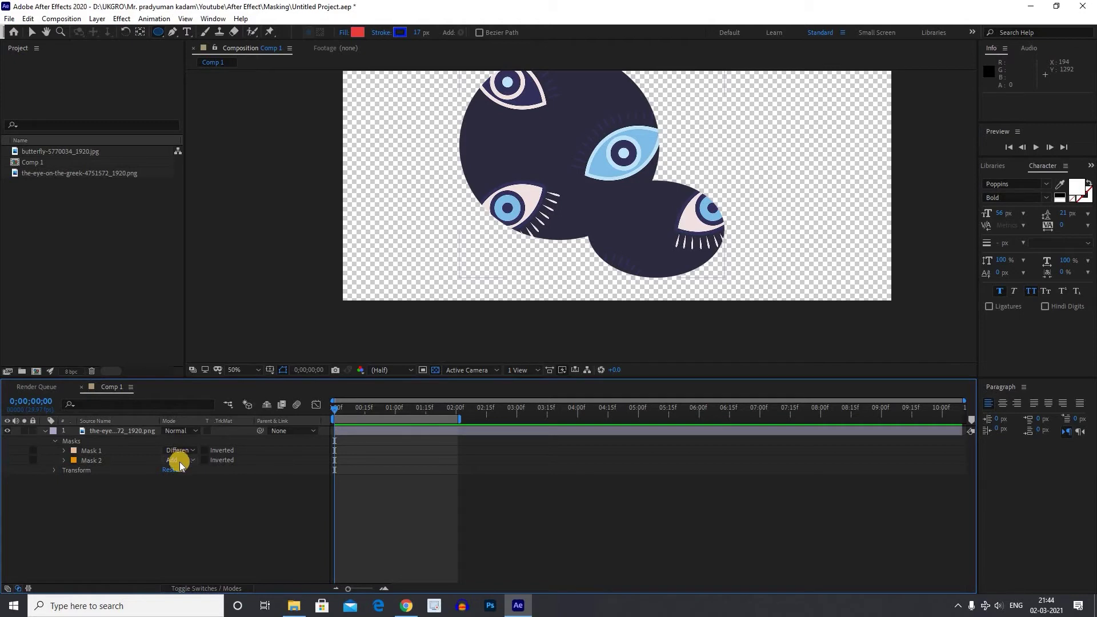
Try Intersect and other modes on Mask 2, then set its mode back via the dropdown.
left_click(185, 466)
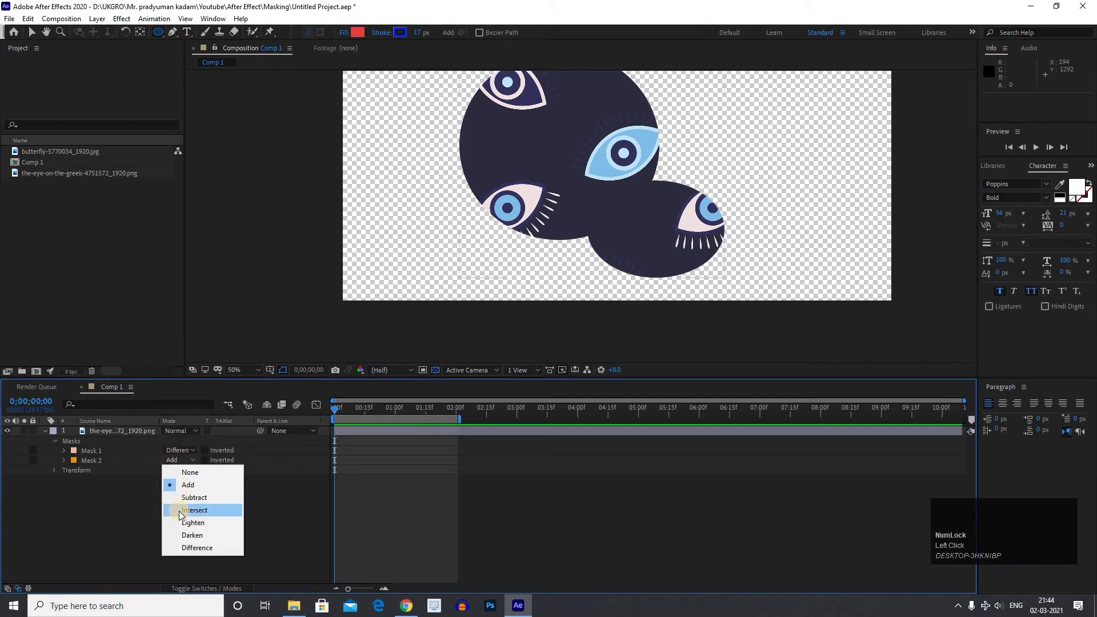
left_click(188, 511)
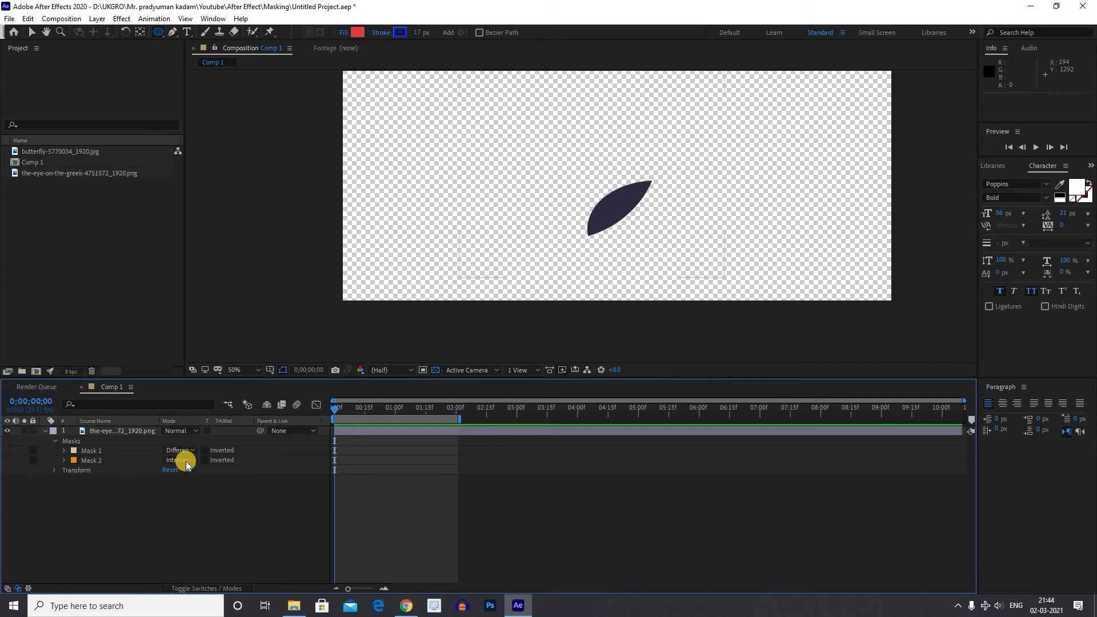
left_click(196, 524)
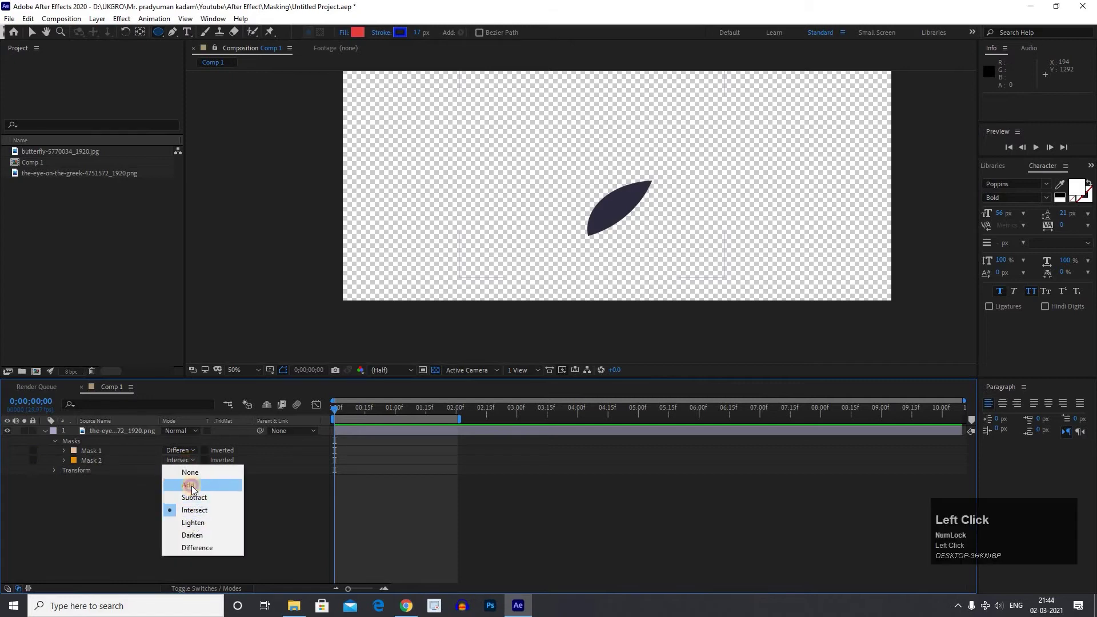
scroll("down", 3)
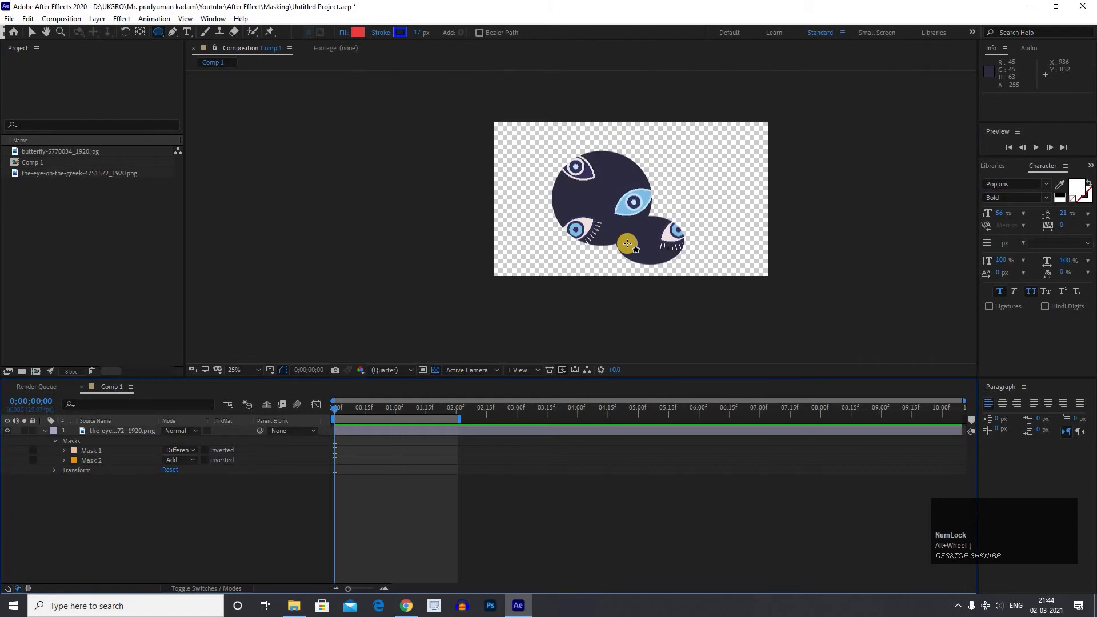
key("alt+Num_Lock")
scroll("down", 3)
scroll("up", 3)
left_click(172, 355)
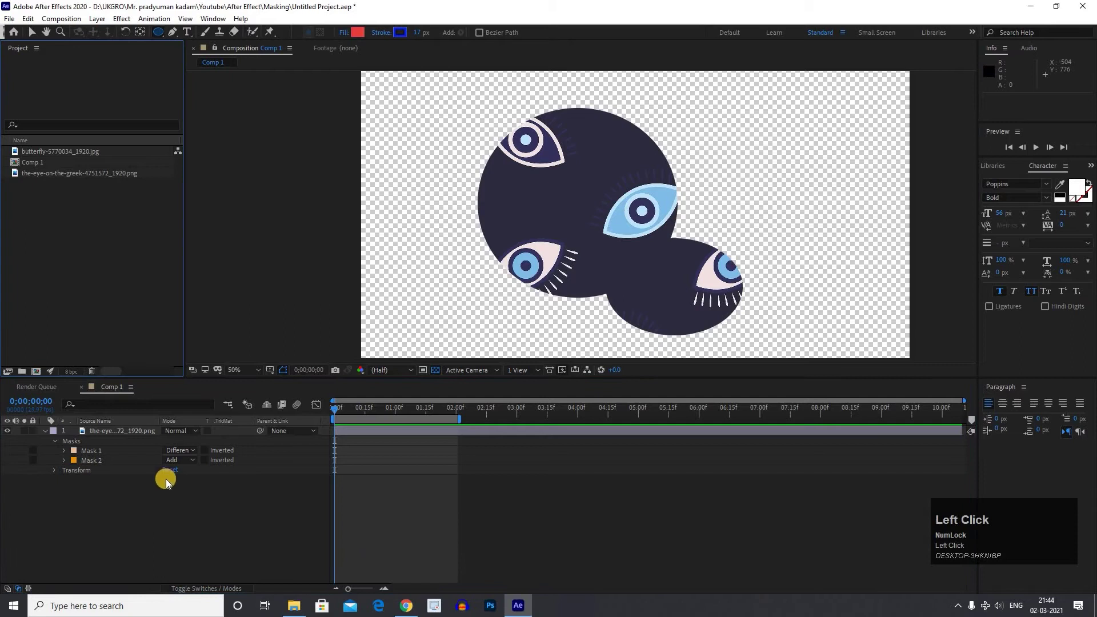
left_click(185, 460)
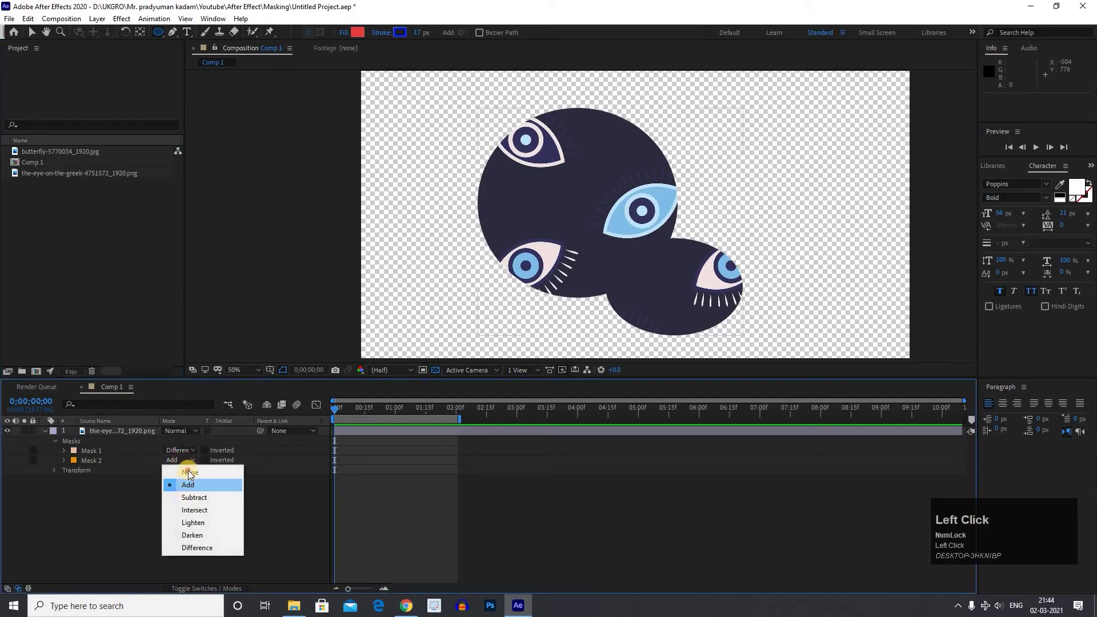
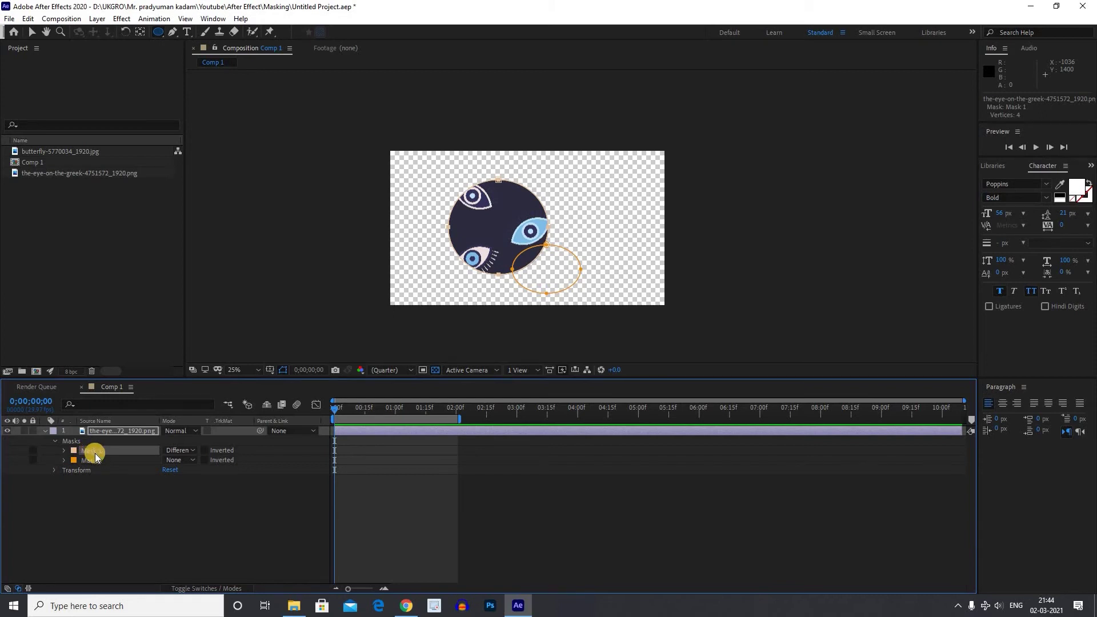
Keyframe Mask 1's path as a left-to-right wipe over two seconds and preview it.
left_click(96, 459)
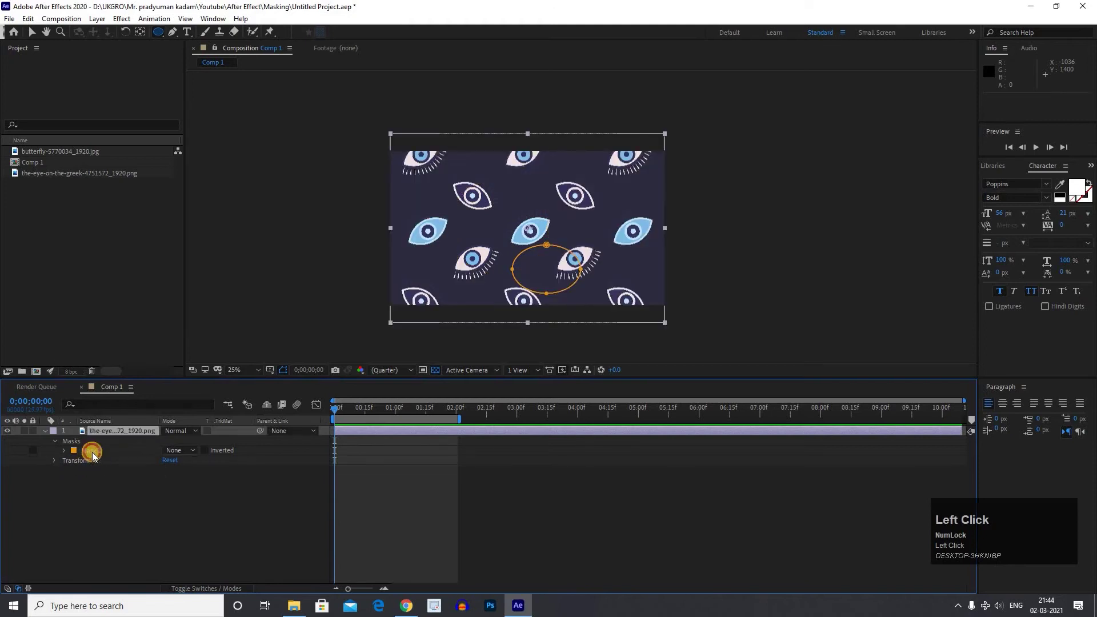
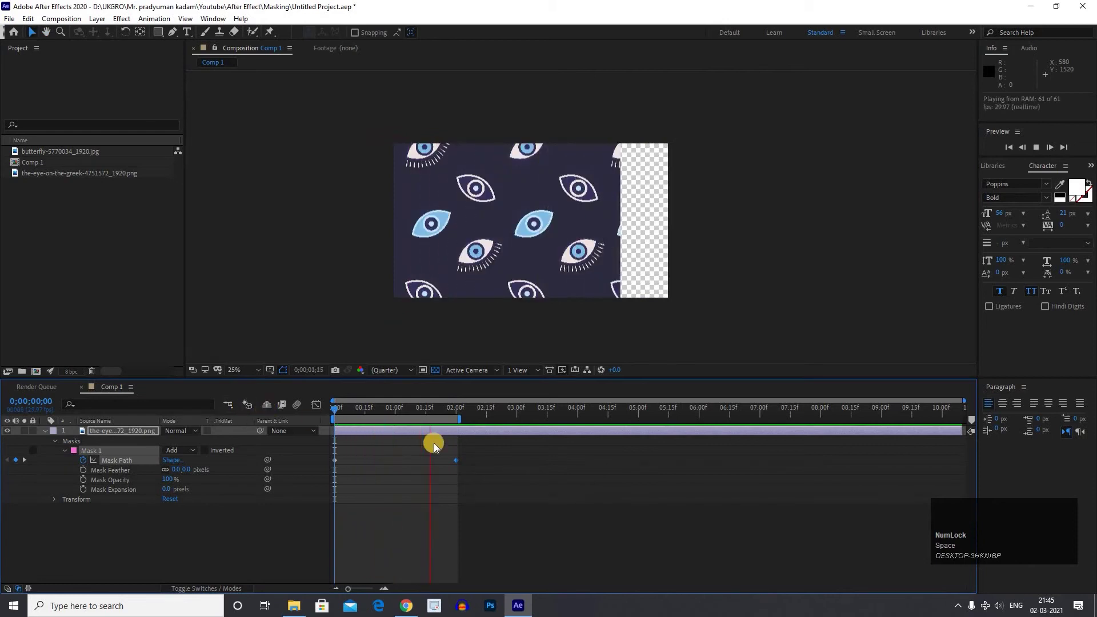
key("space")
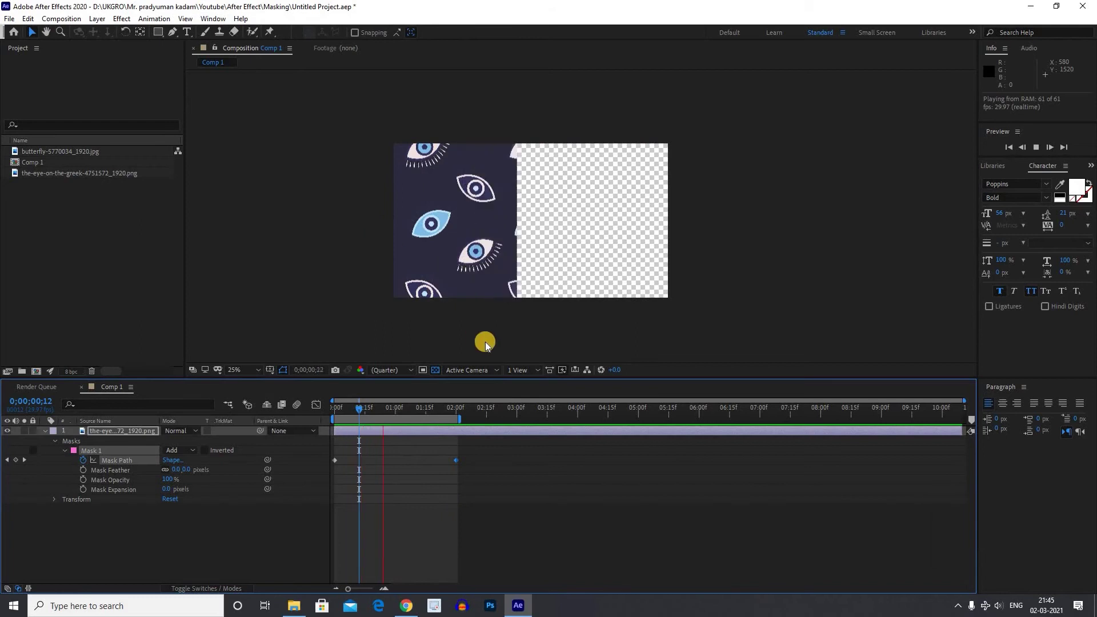
key("space")
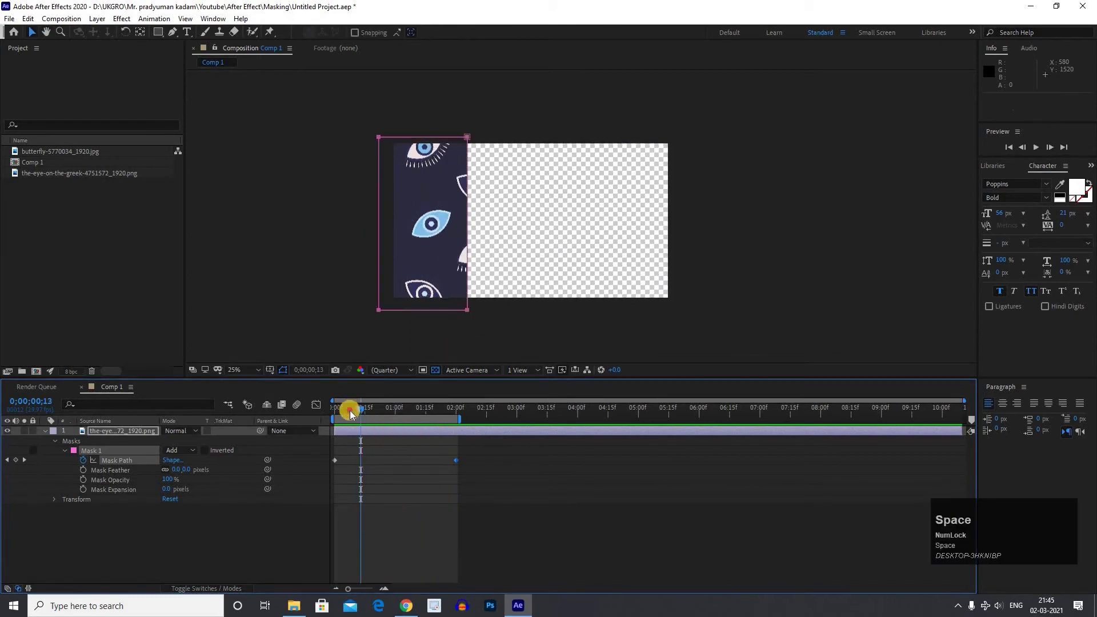
left_click_drag(319, 418, 403, 234)
left_click(418, 213)
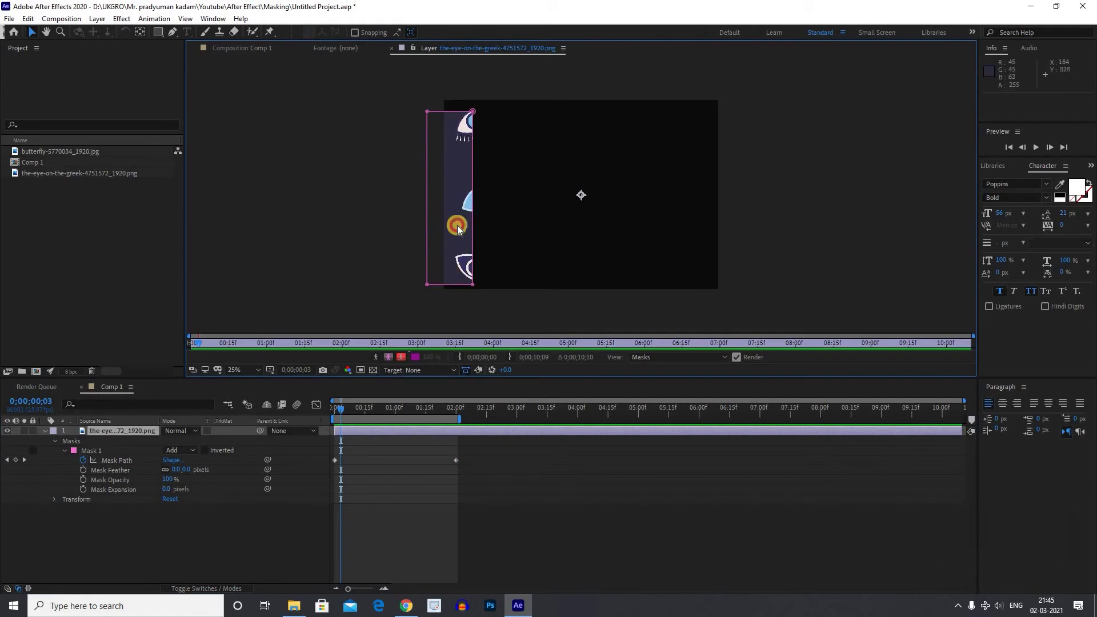
Move the mask's left vertices so it becomes a thin vertical strip that slides right.
left_click(366, 483)
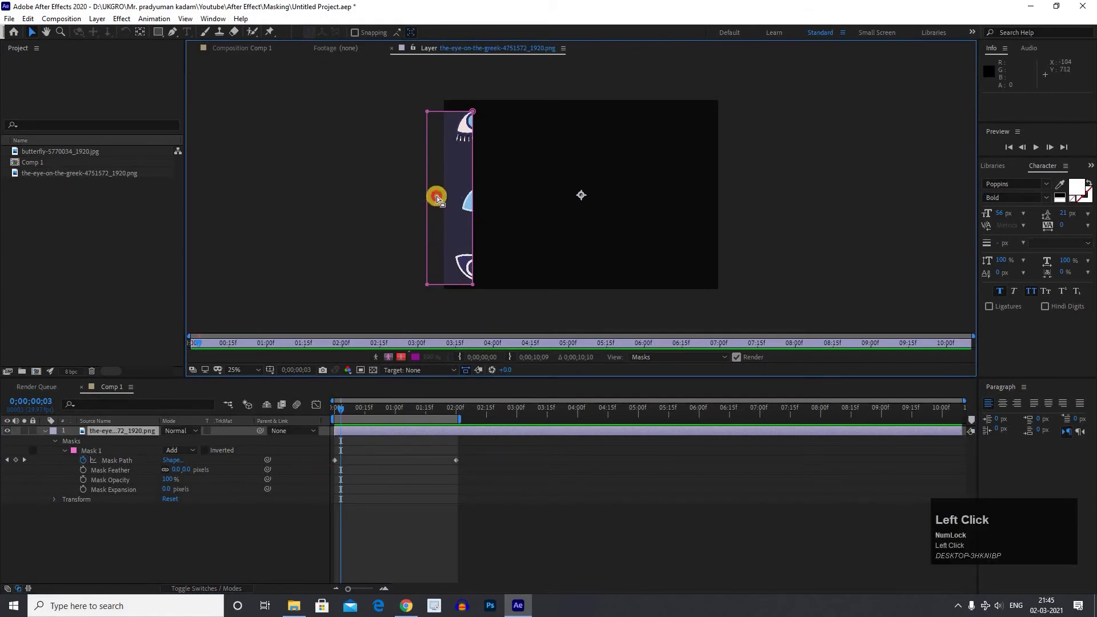
left_click_drag(476, 225, 392, 207)
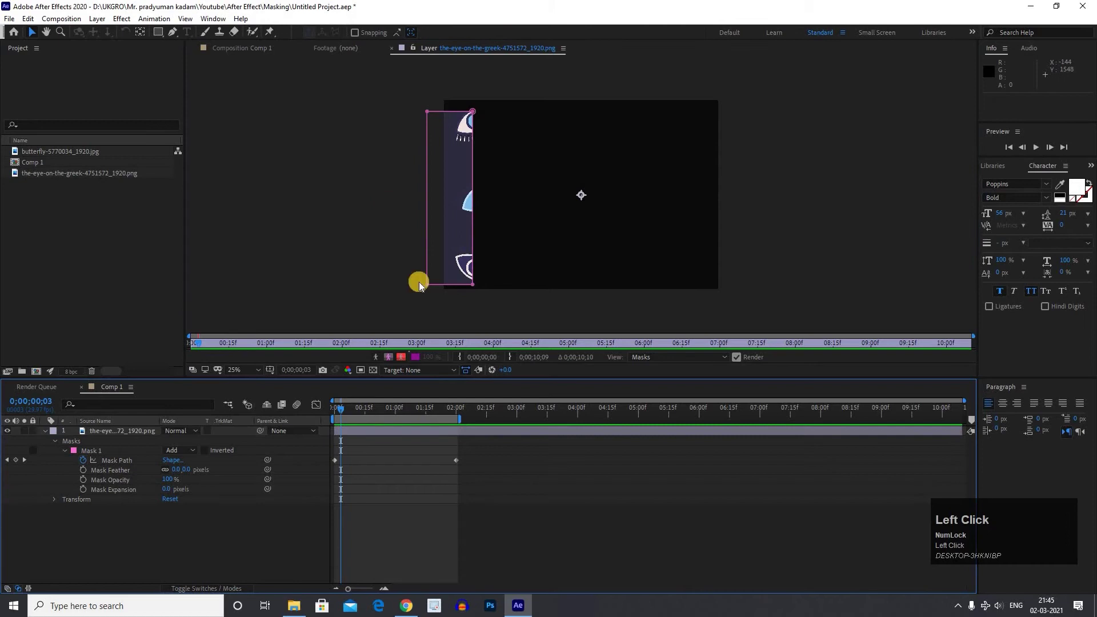
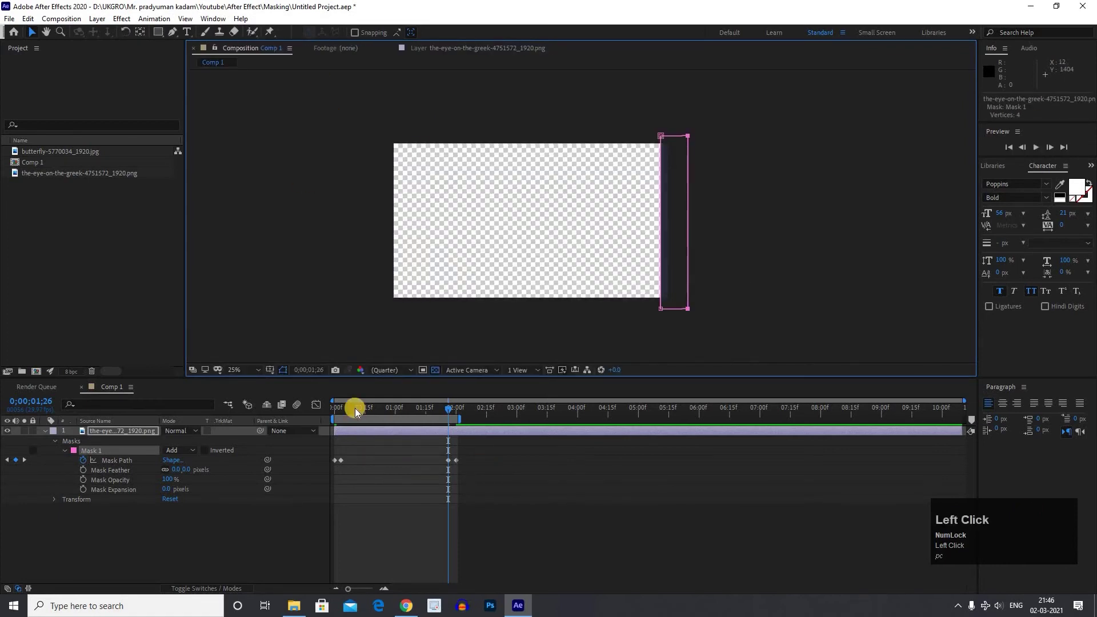
Preview the strip with a 28-pixel feather and add butterfly-5770034_1920.jpg beneath the eye layer.
key("space")
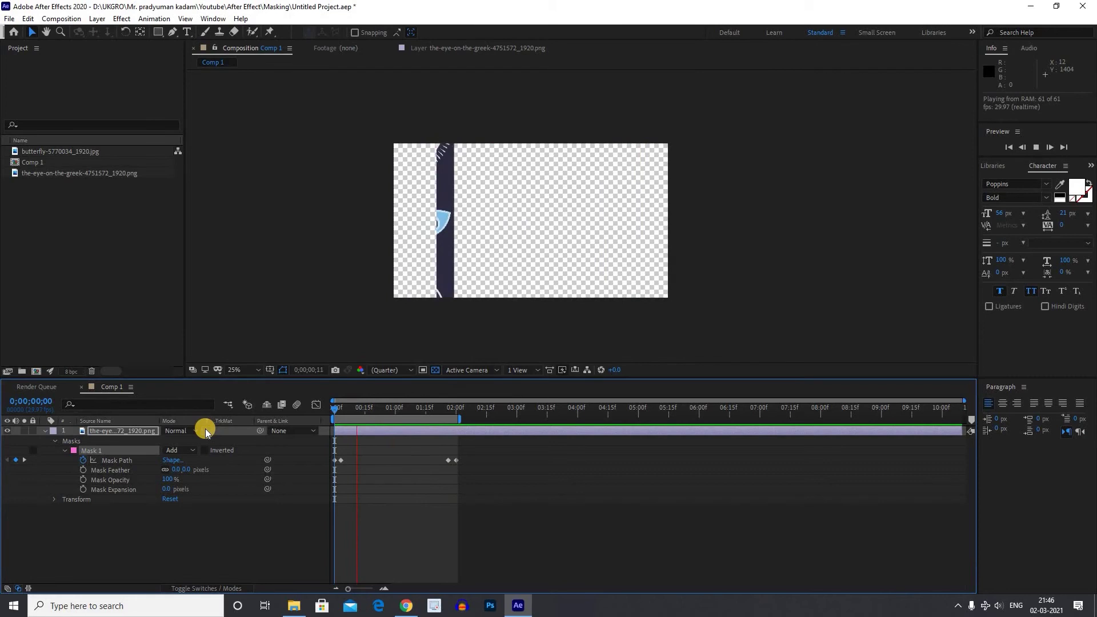
key("space")
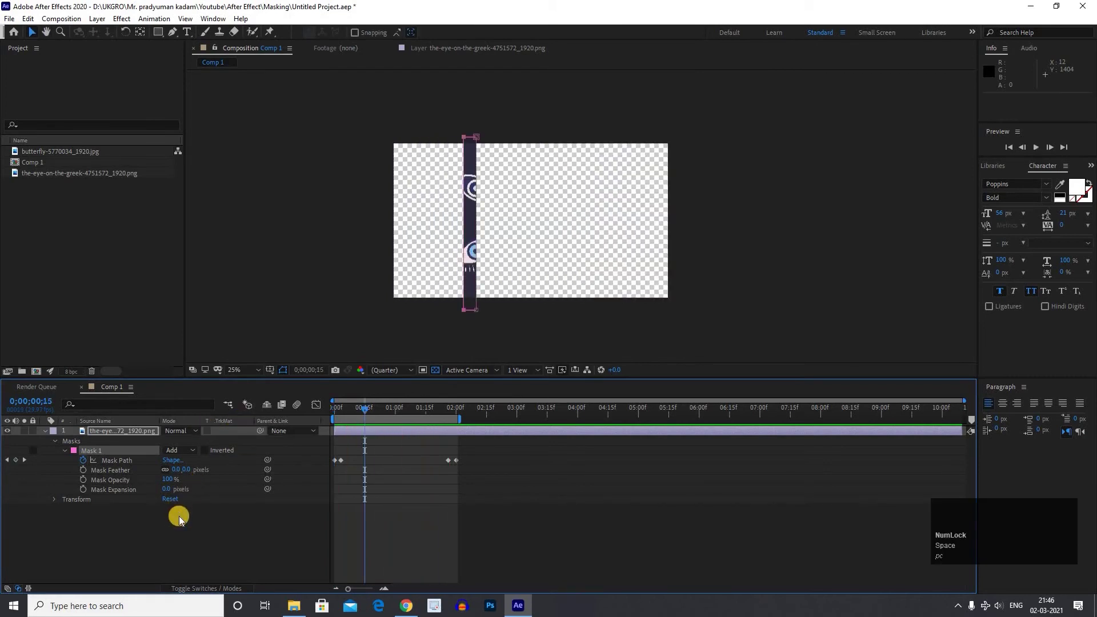
left_click(297, 498)
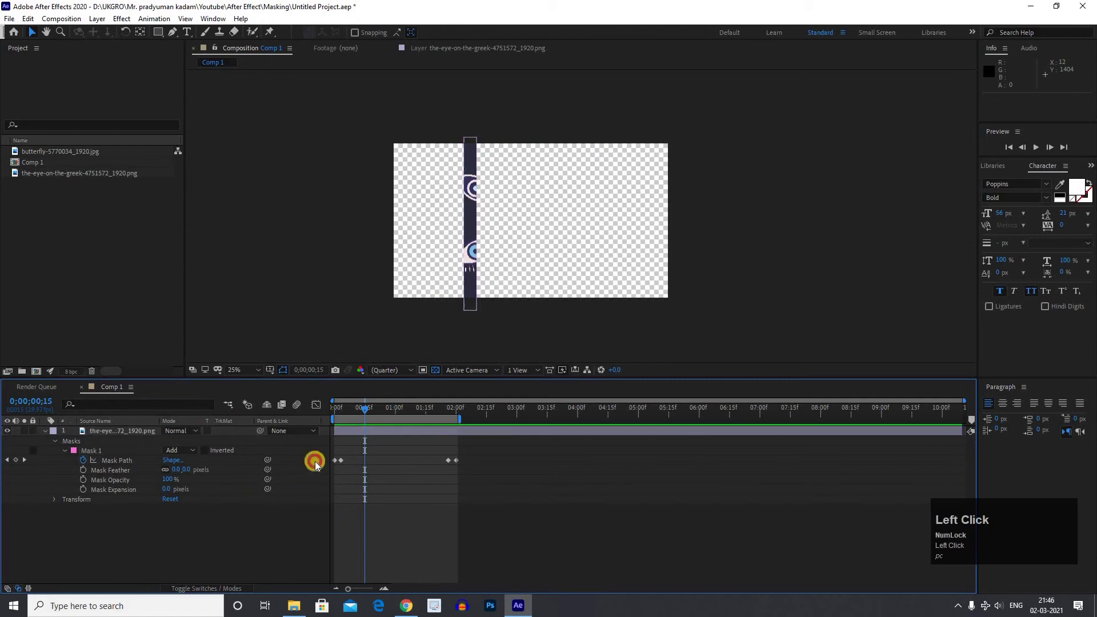
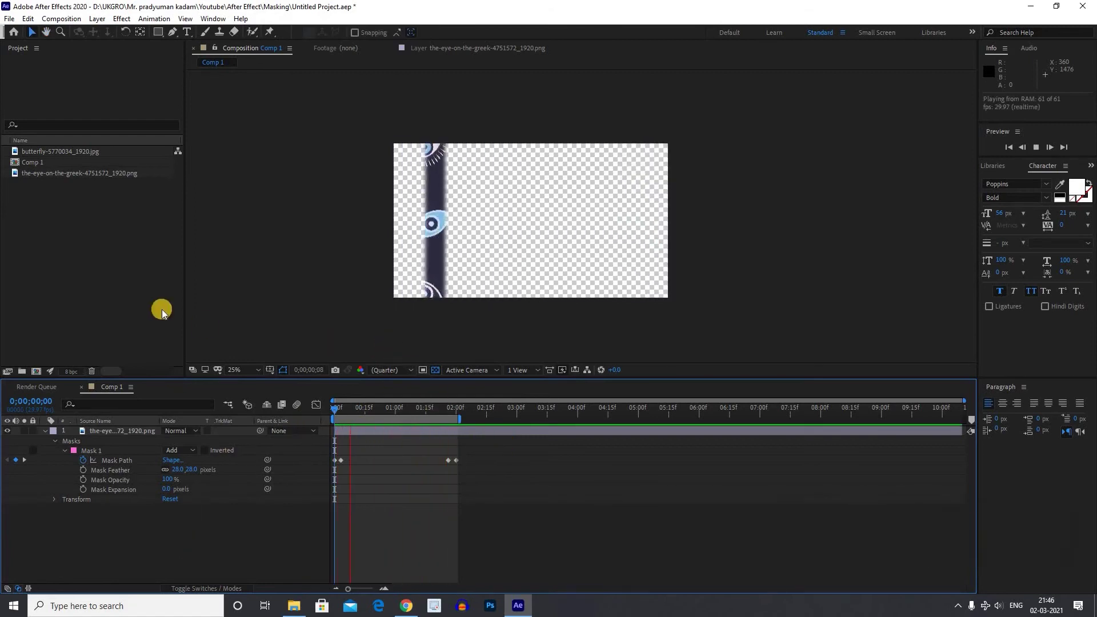
key("space")
left_click_drag(62, 178, 279, 416)
Preview, then delete the eye-pattern layer and zoom the viewer on the butterfly photo.
key("space")
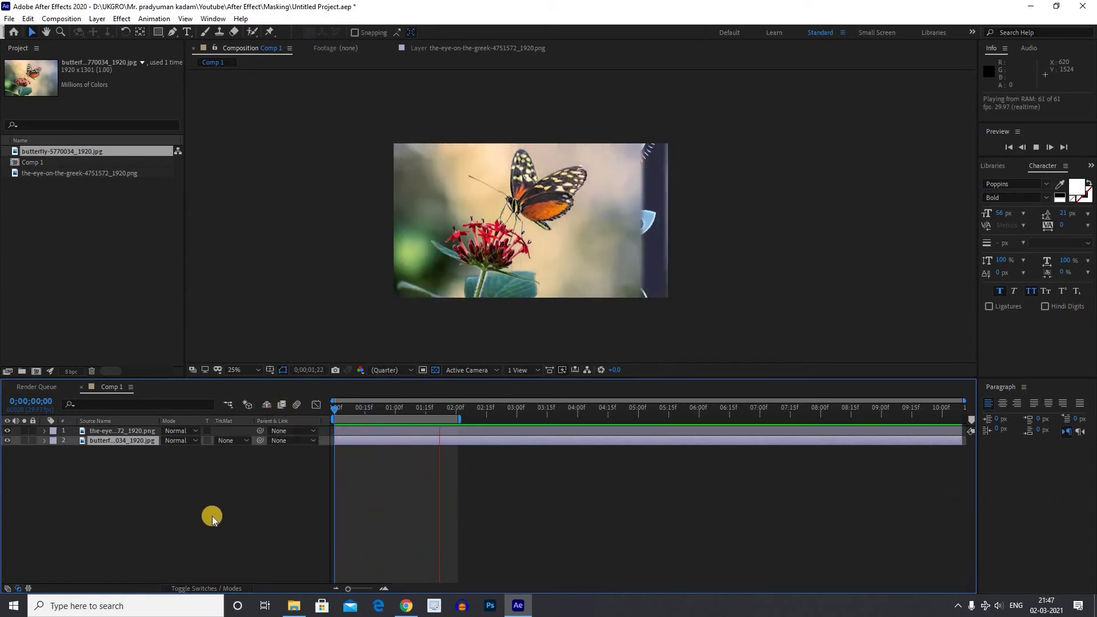
key("space")
left_click(109, 435)
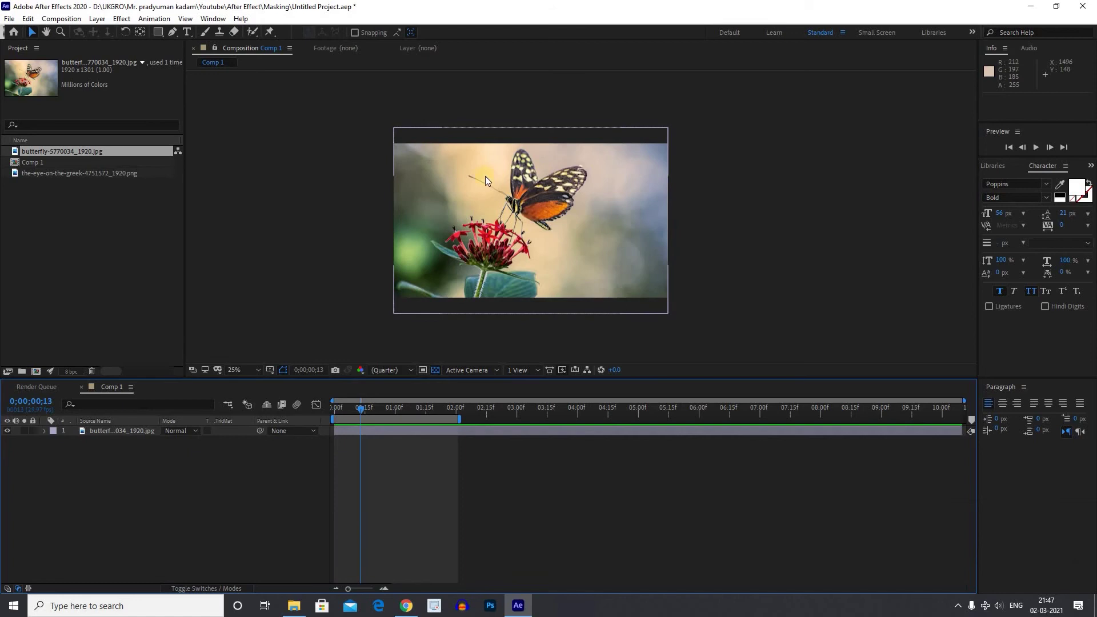
left_click(533, 194)
scroll("up", 3)
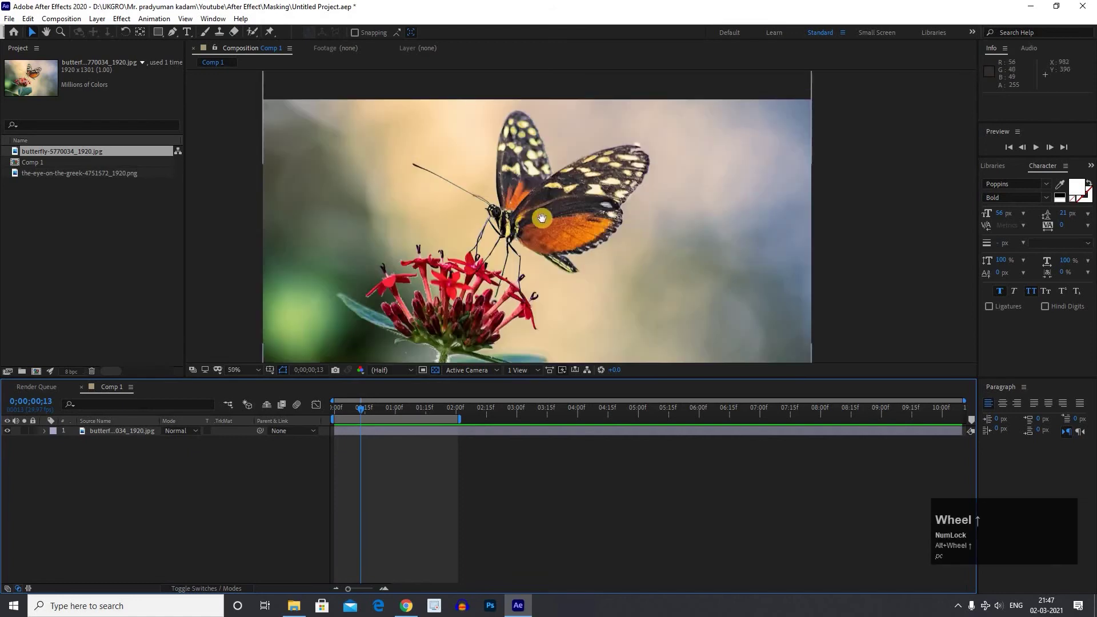
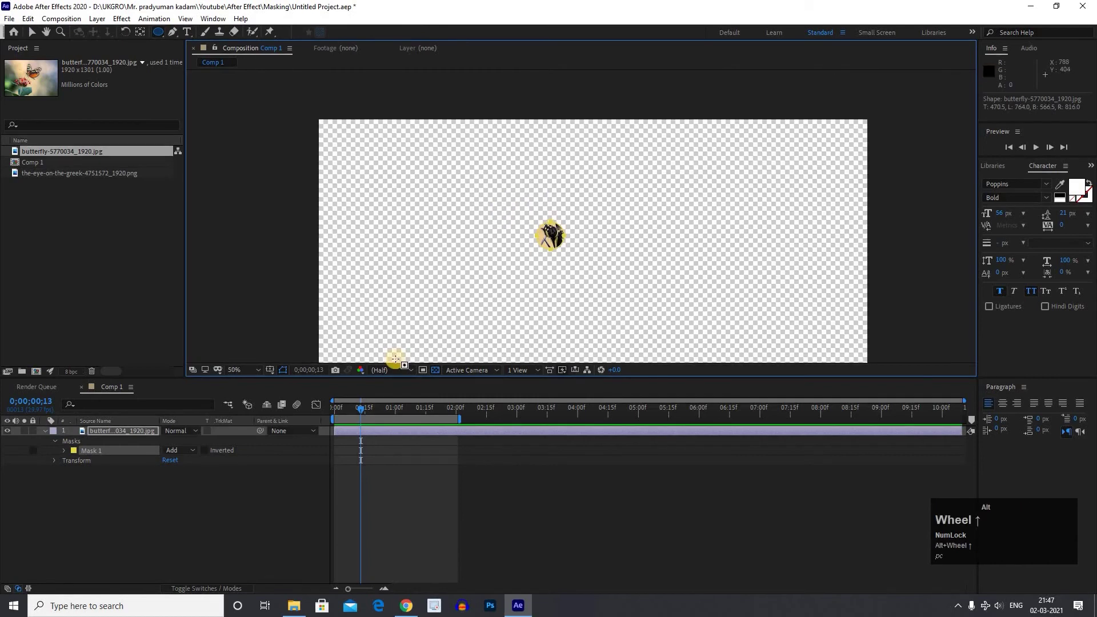
Keyframe the butterfly's Mask Path from a small circle at 0s into widening shapes.
left_click(67, 455)
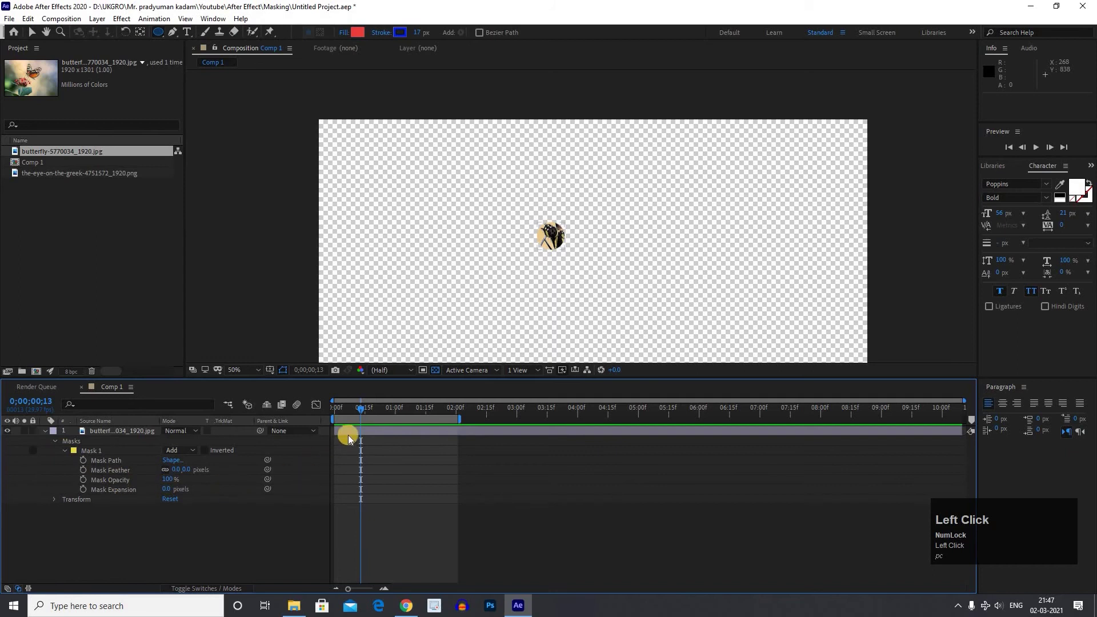
type("pc")
left_click_drag(344, 416, 309, 465)
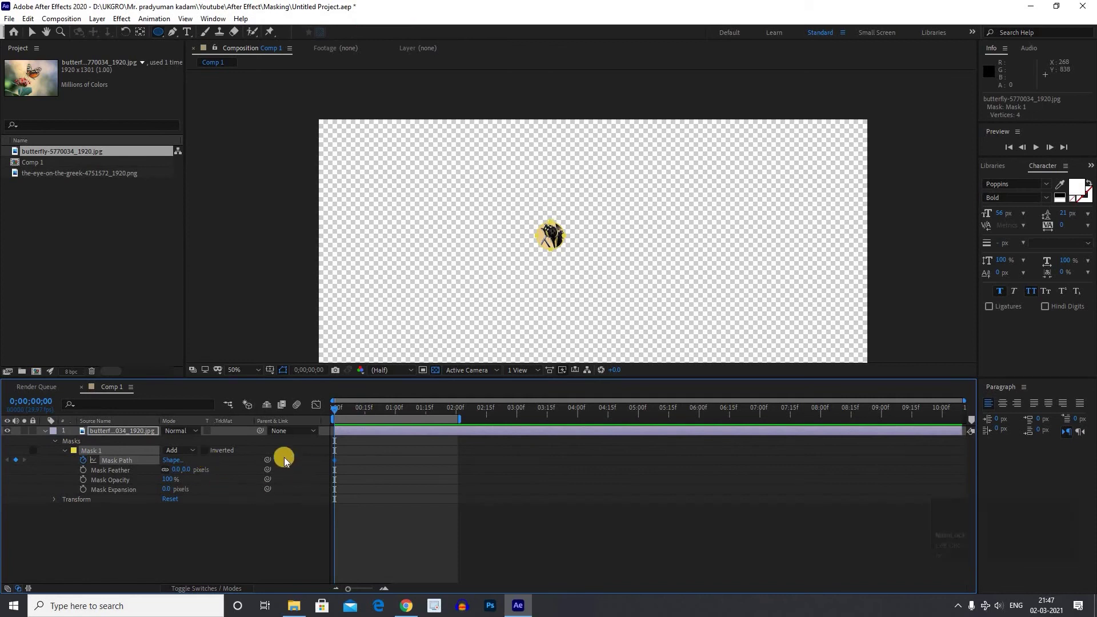
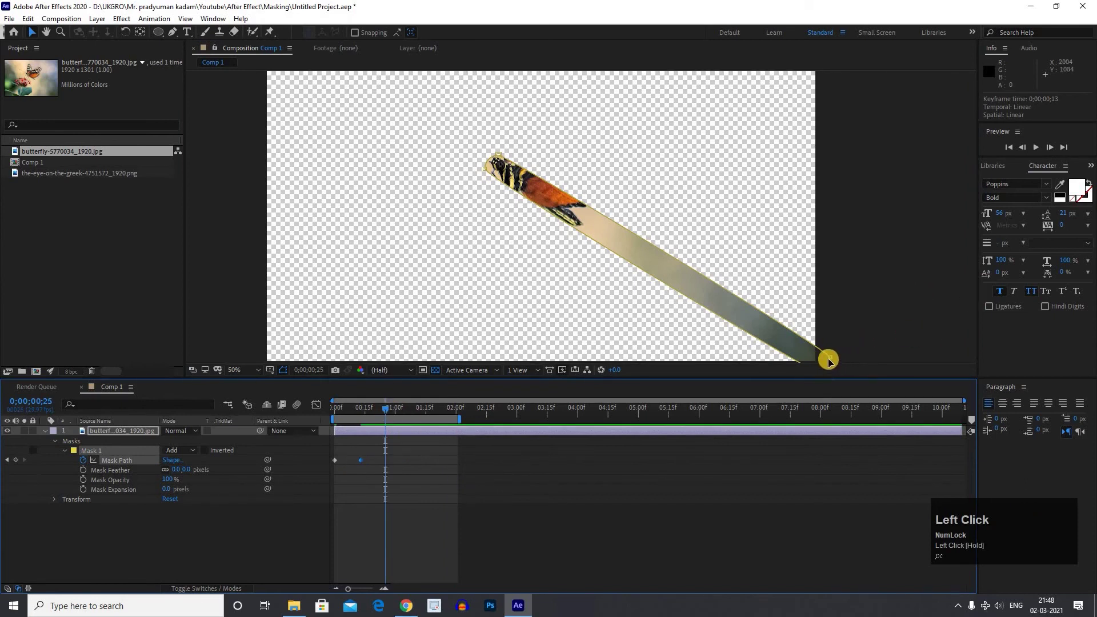
type("pc")
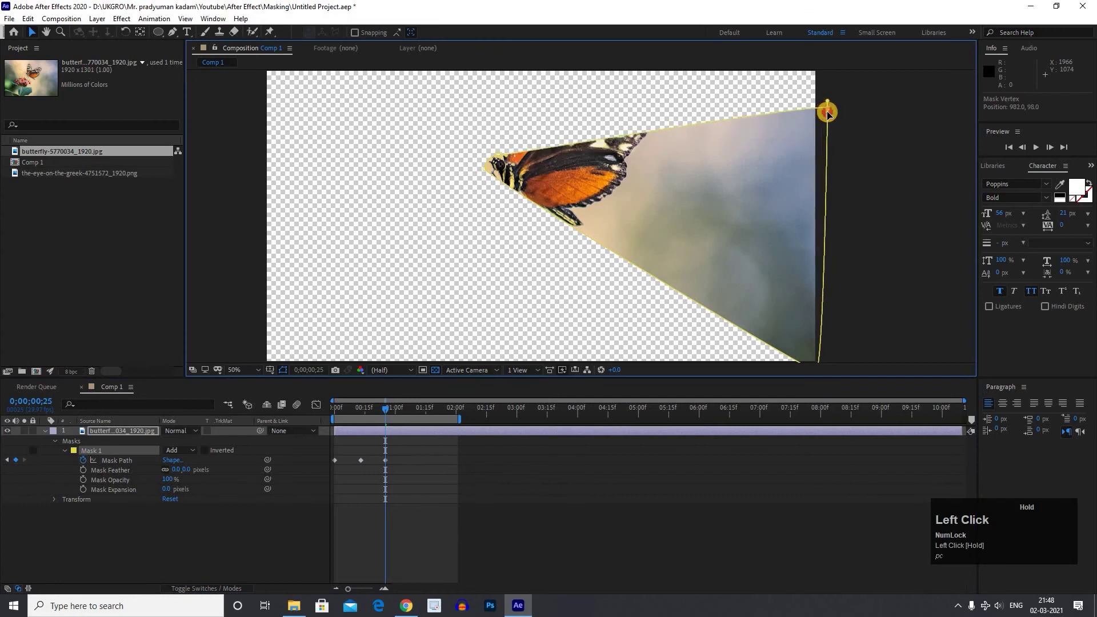
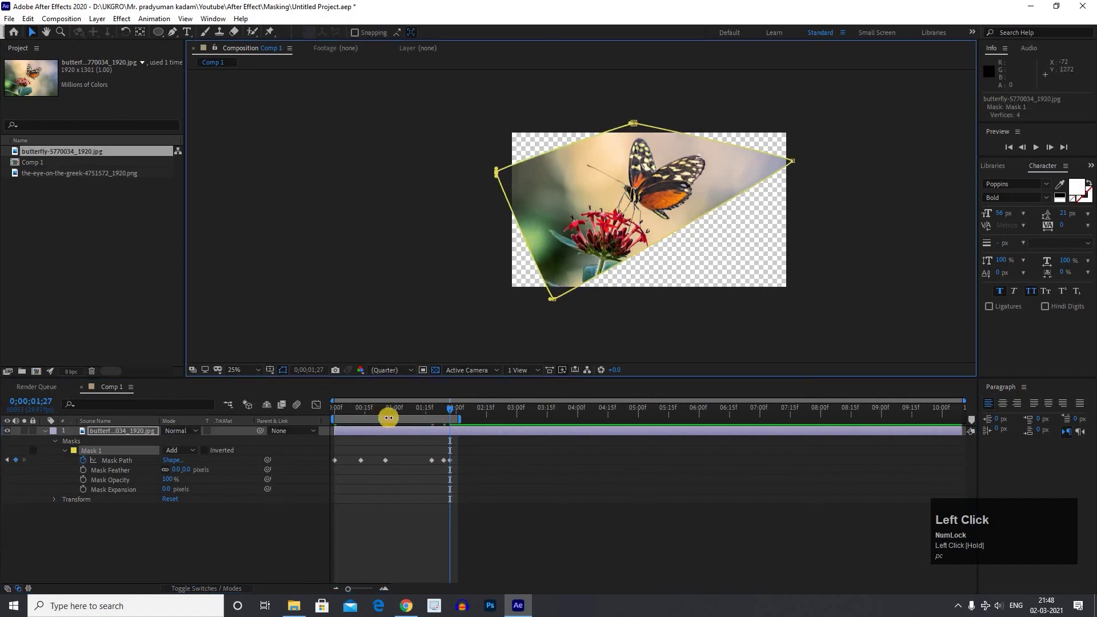
key("space")
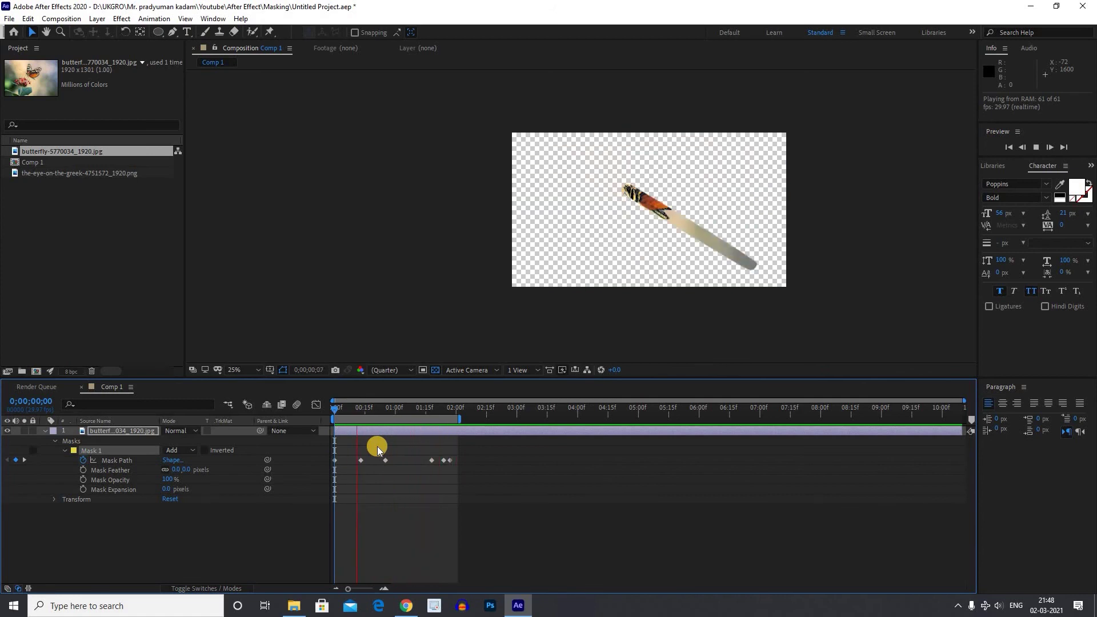
key("space")
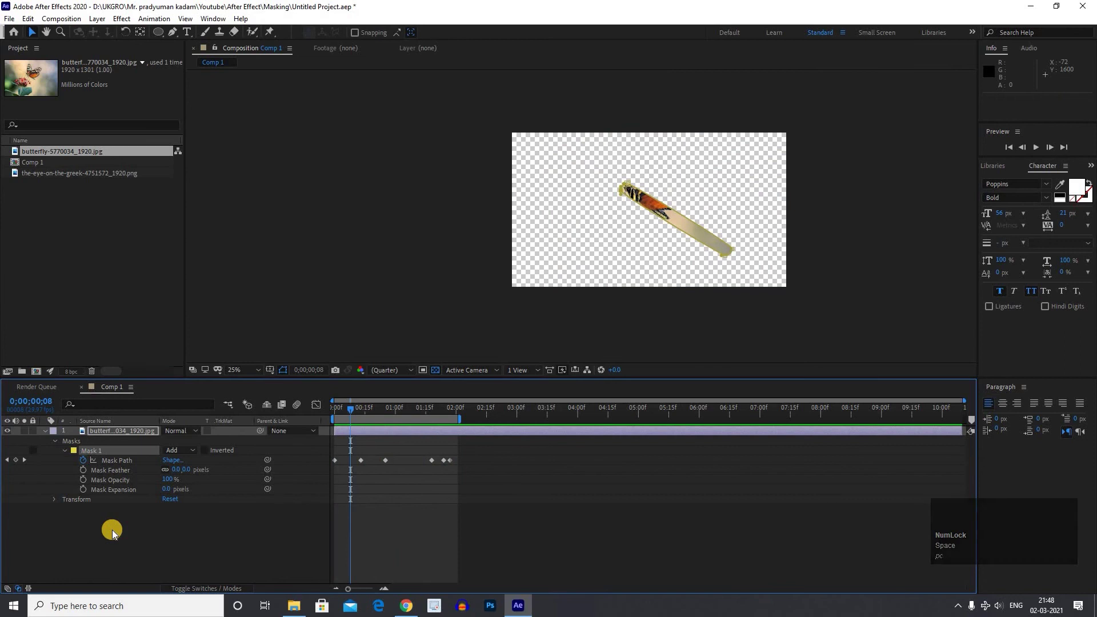
left_click(136, 533)
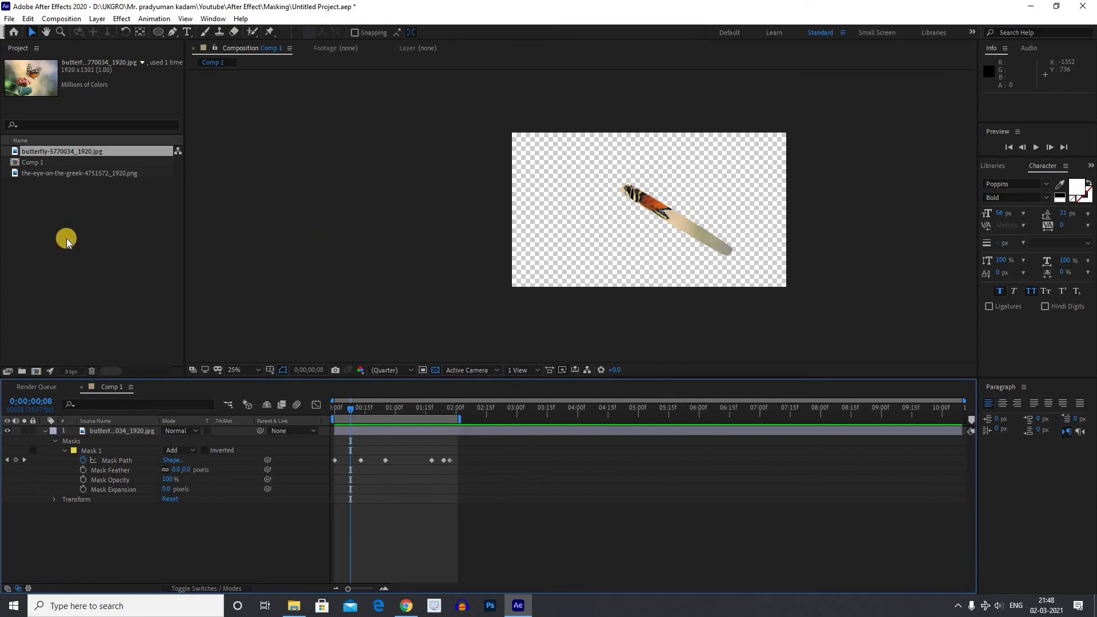
left_click(713, 302)
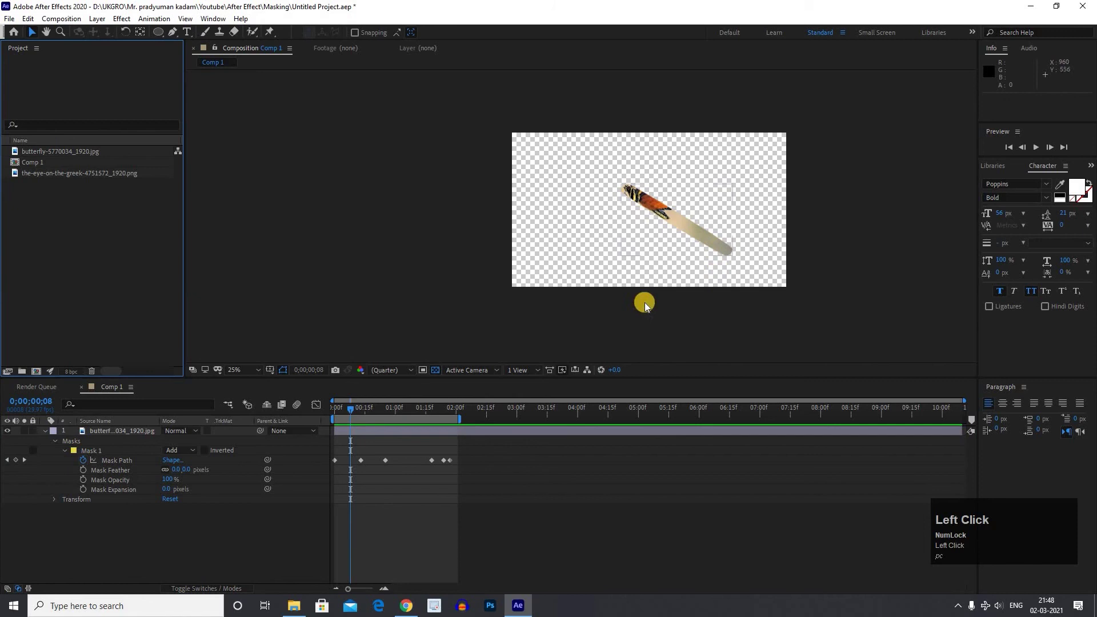
left_click(207, 521)
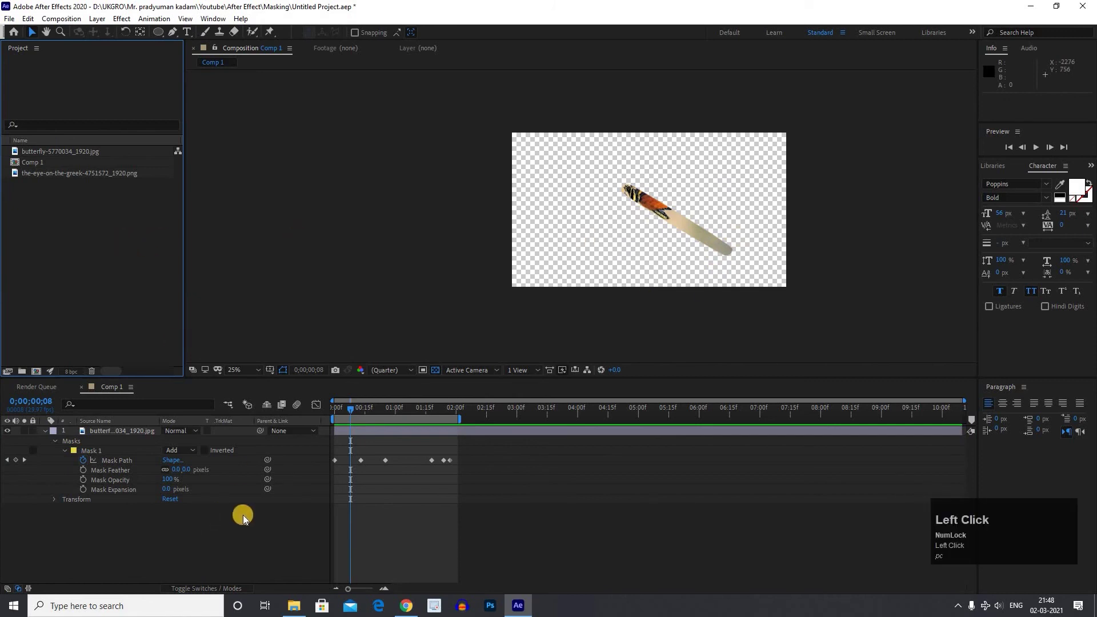